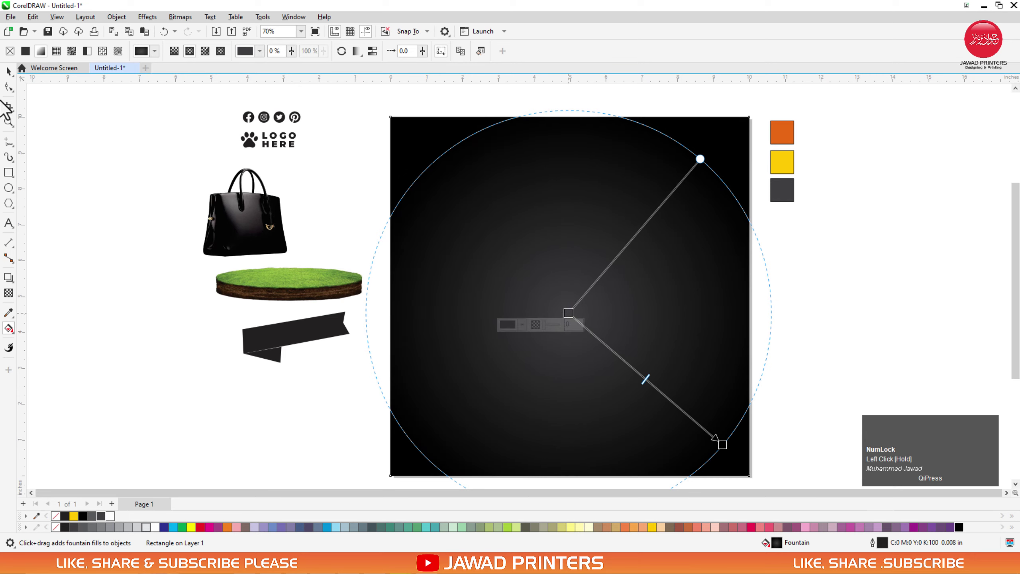
# Finish the dark radial fountain fill on the square background and return to the Pick tool.
pyautogui.click(12, 76)
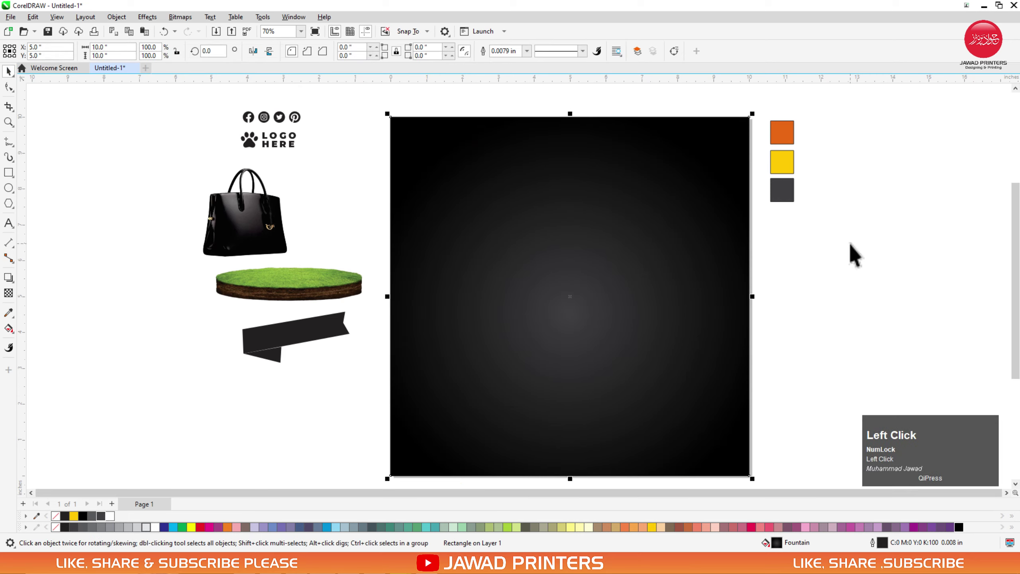
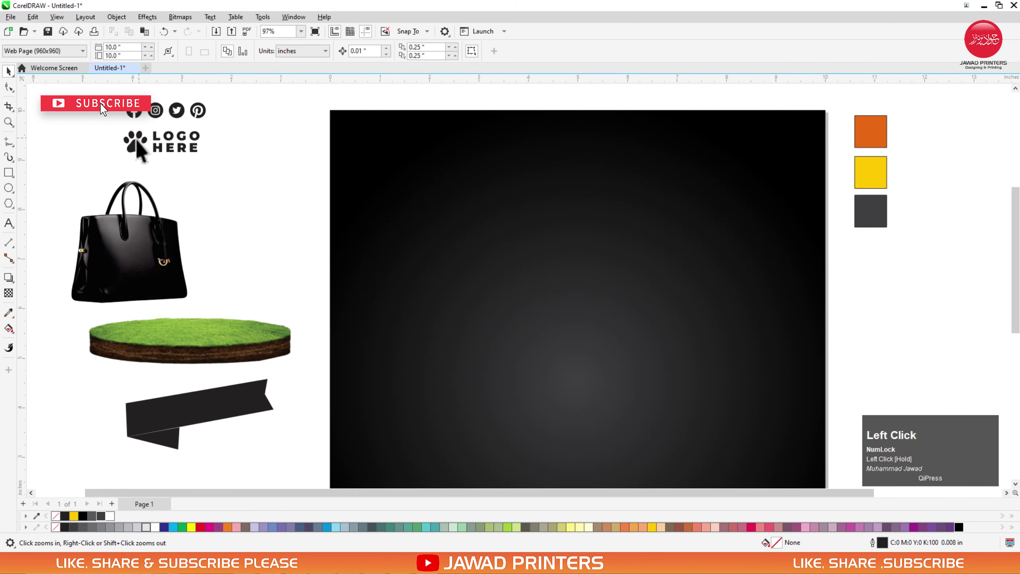
# Move the paw-print LOGO HERE mark onto the poster's top-left corner.
pyautogui.moveTo(430, 141); pyautogui.dragTo(370, 150)
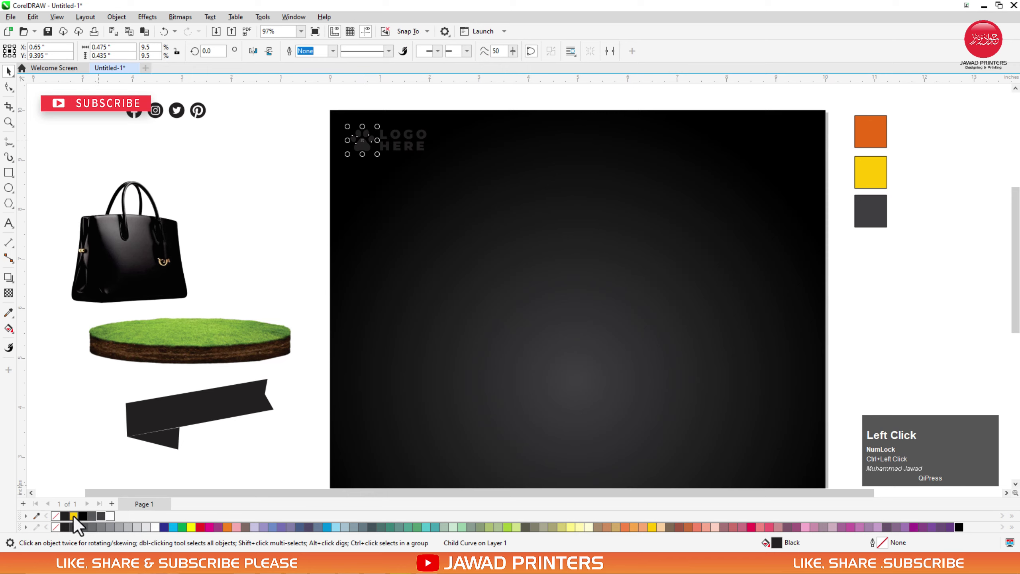
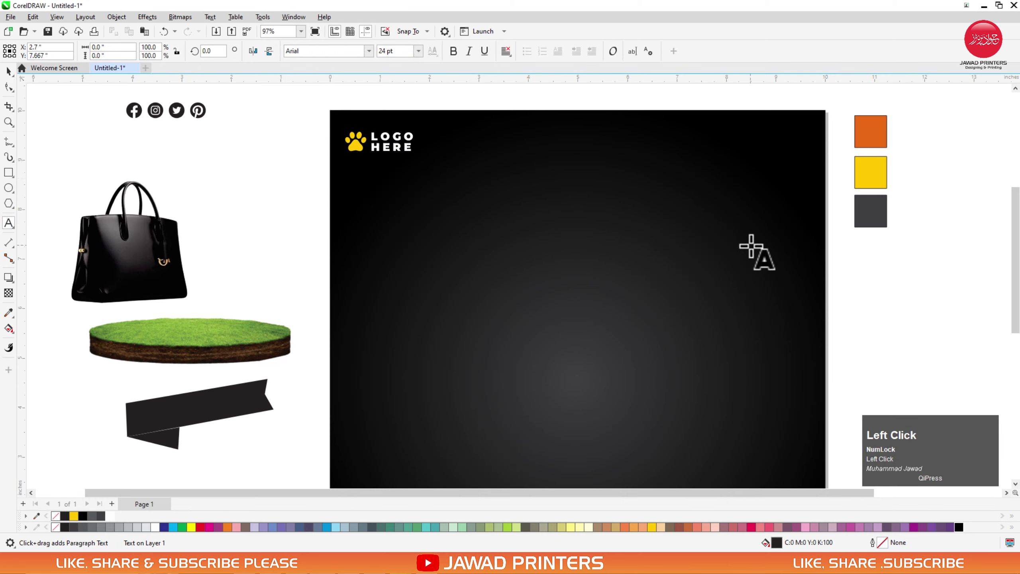
# Add a white PREMIUM headline set in Sole Sans Black near the top of the poster.
pyautogui.press('shift+m')
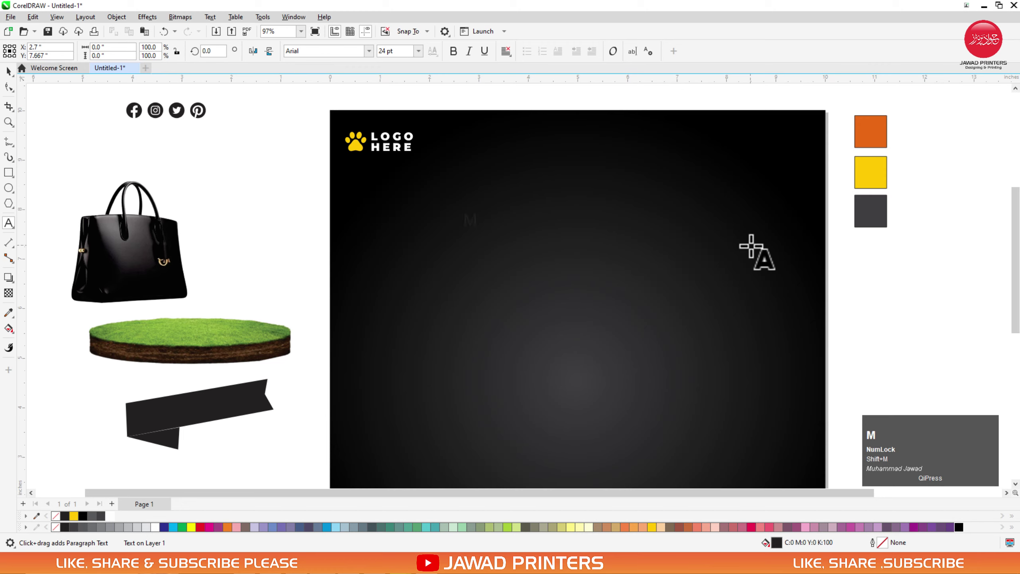
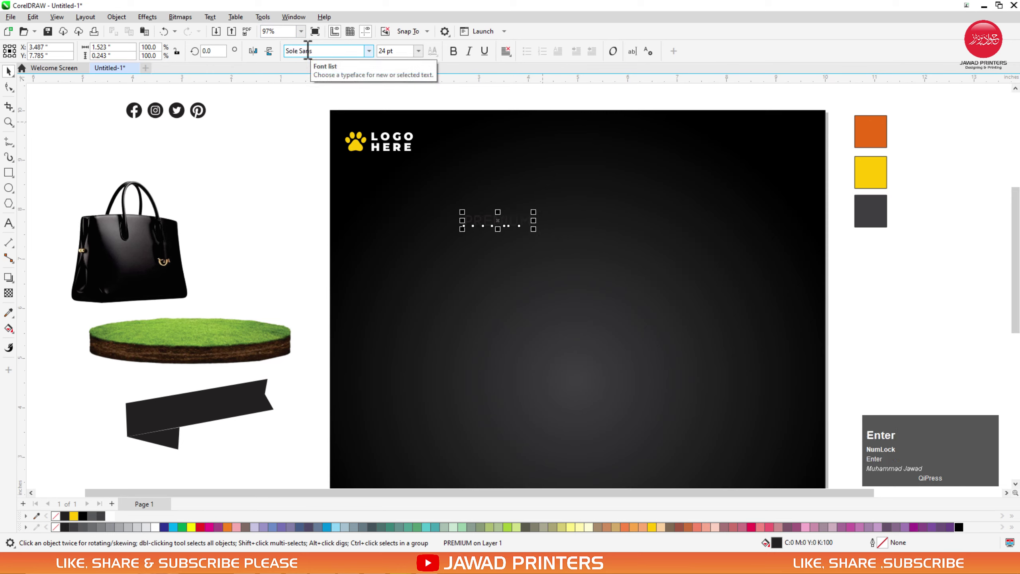
pyautogui.doubleClick(373, 62)
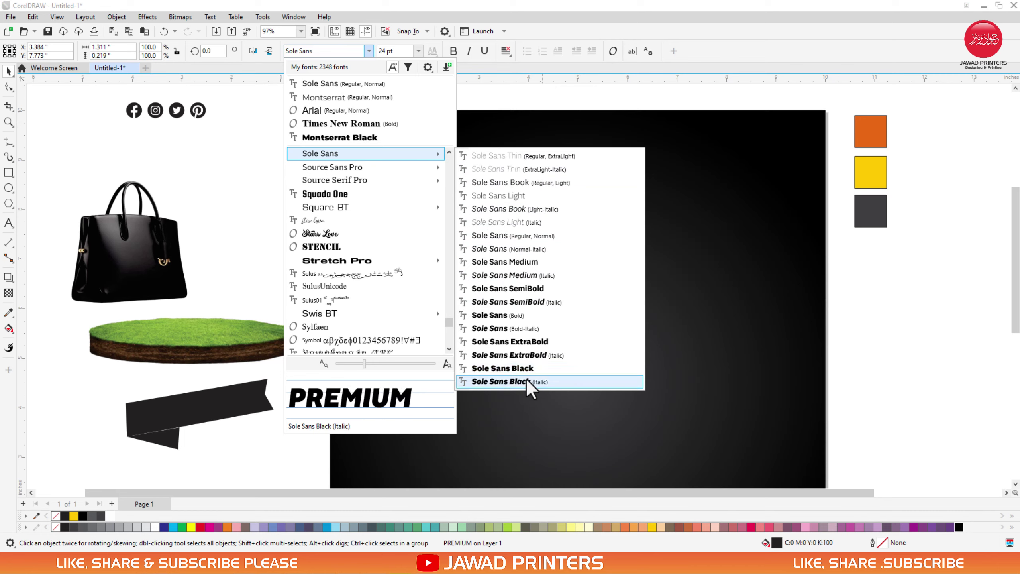
pyautogui.click(533, 373)
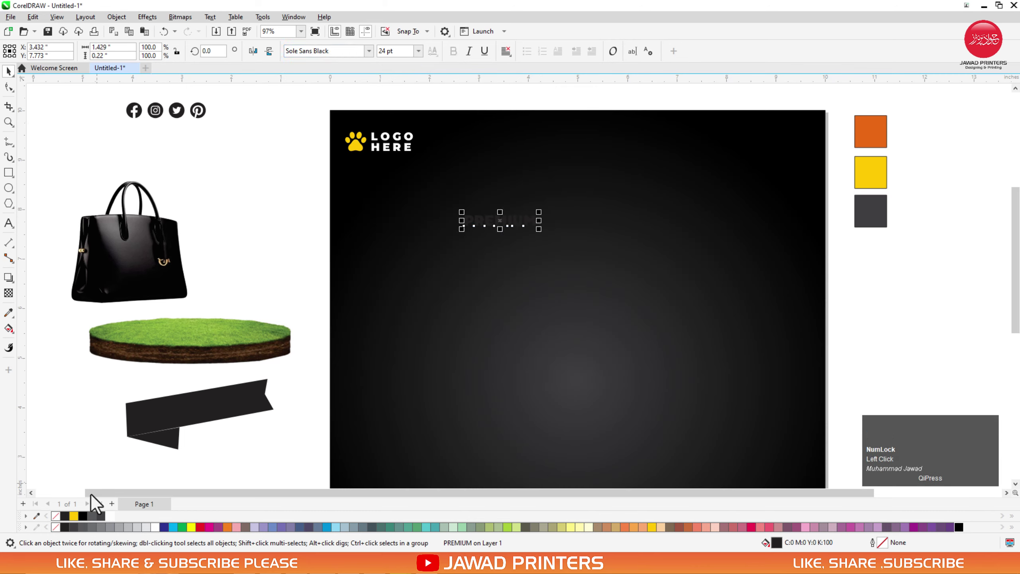
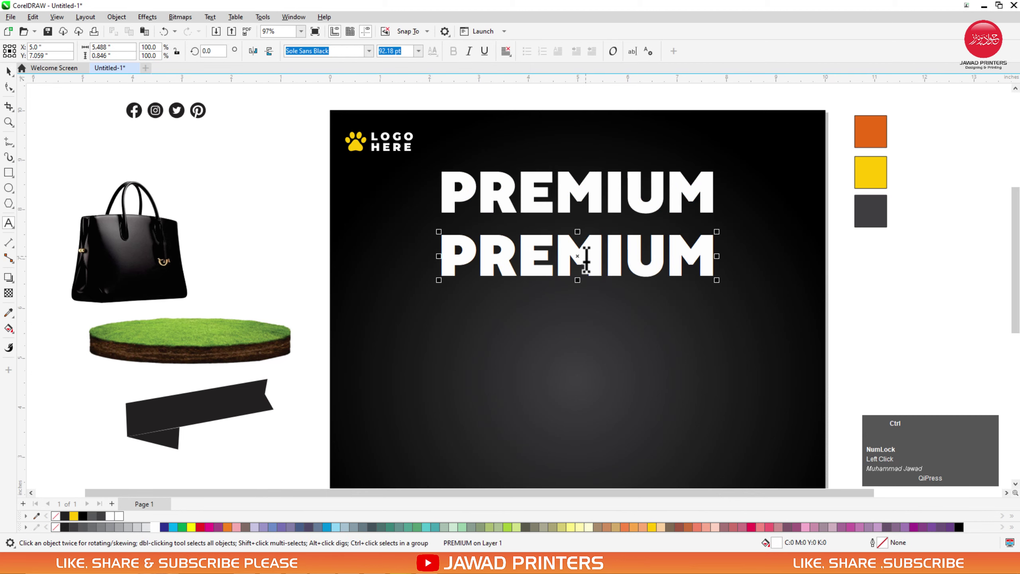
# Duplicate the headline, retype it as Quality and start choosing the Corabael script font.
pyautogui.press('ctrl+a')
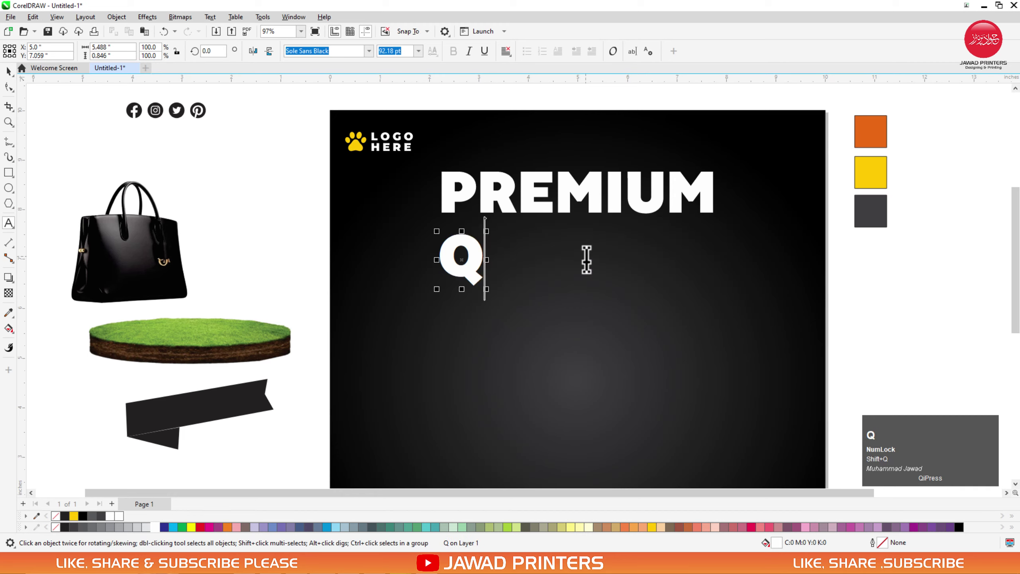
pyautogui.write('u')
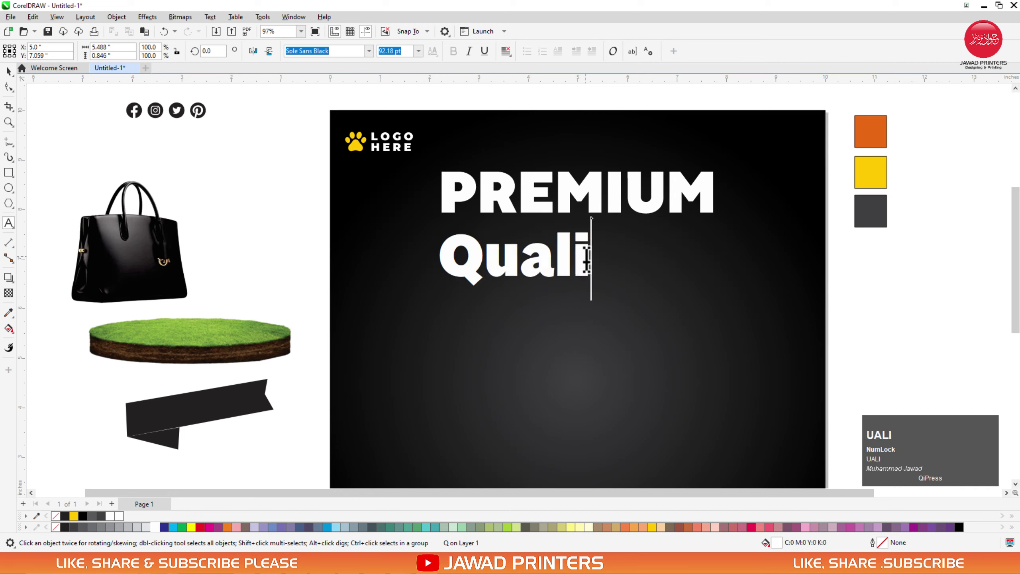
pyautogui.write('ALITY')
pyautogui.press('ctrl+space')
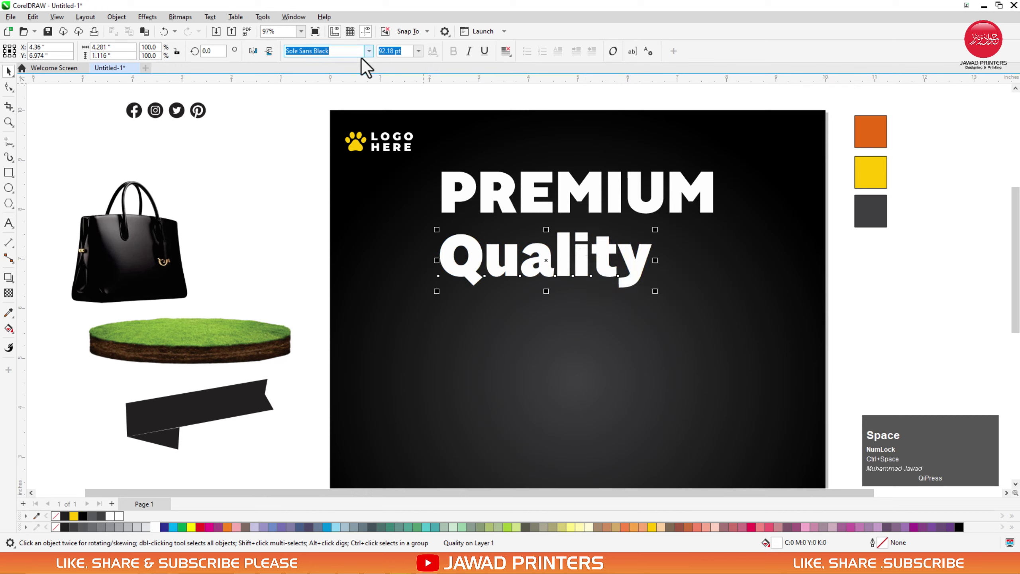
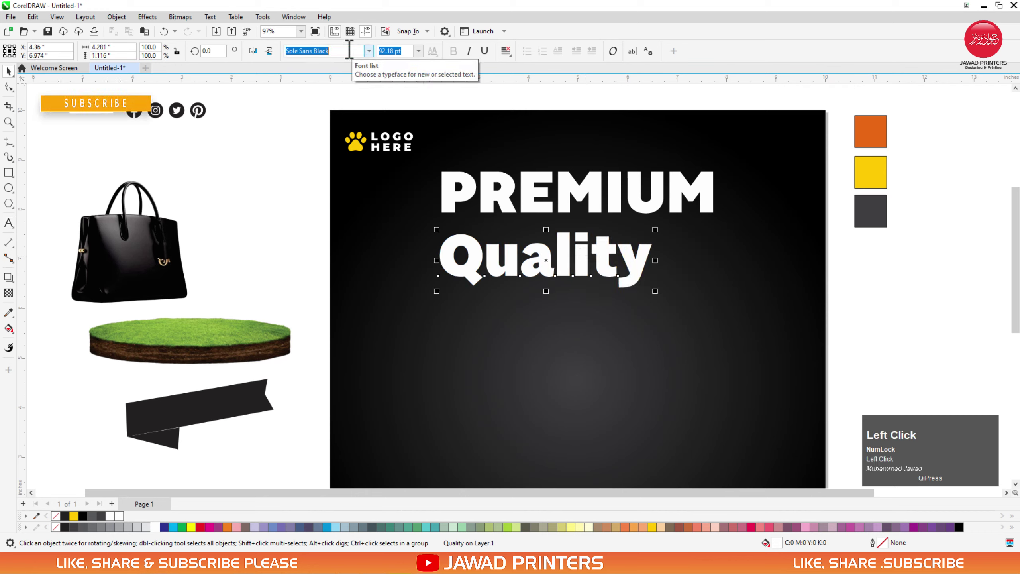
pyautogui.write('c')
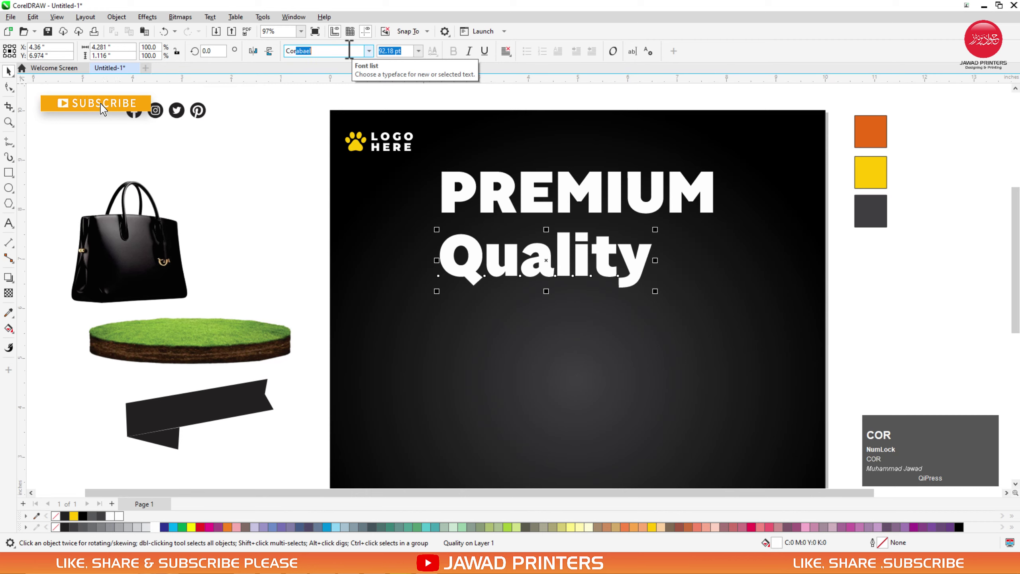
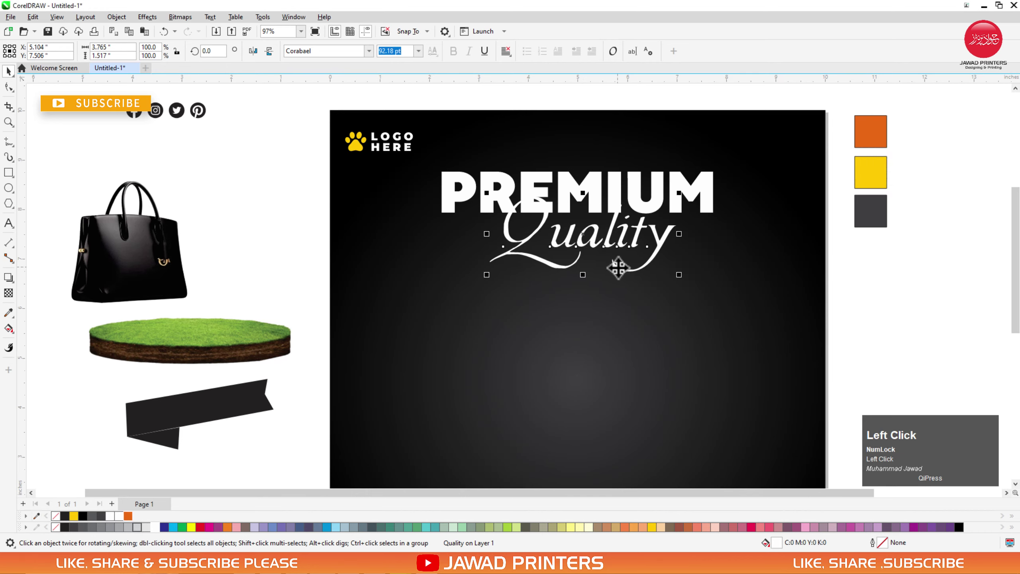
# Fill the Quality text with the sampled orange and give it a drop shadow with feather 8.
pyautogui.click(133, 518)
pyautogui.click(708, 324)
pyautogui.press('c')
pyautogui.click(624, 250)
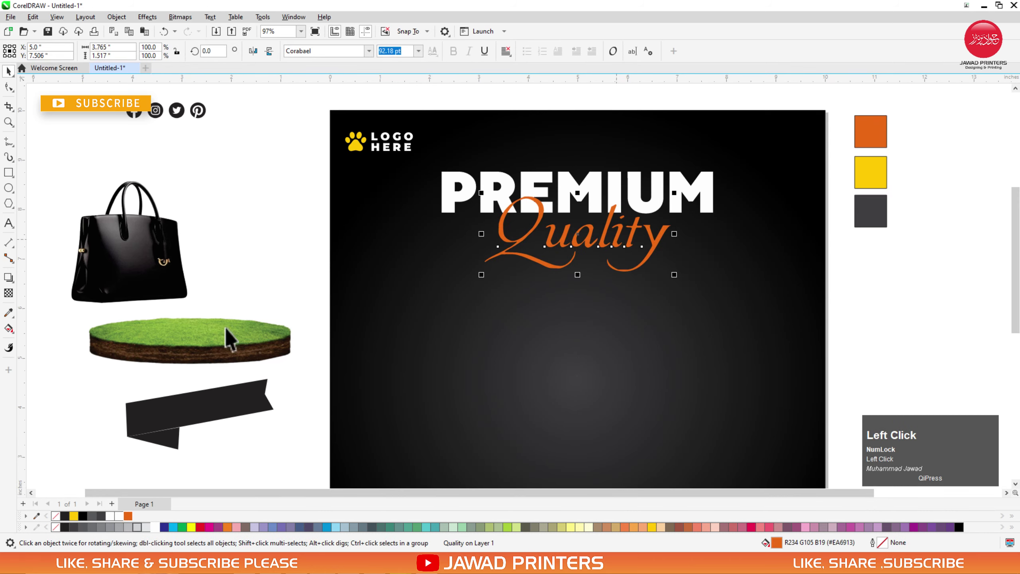
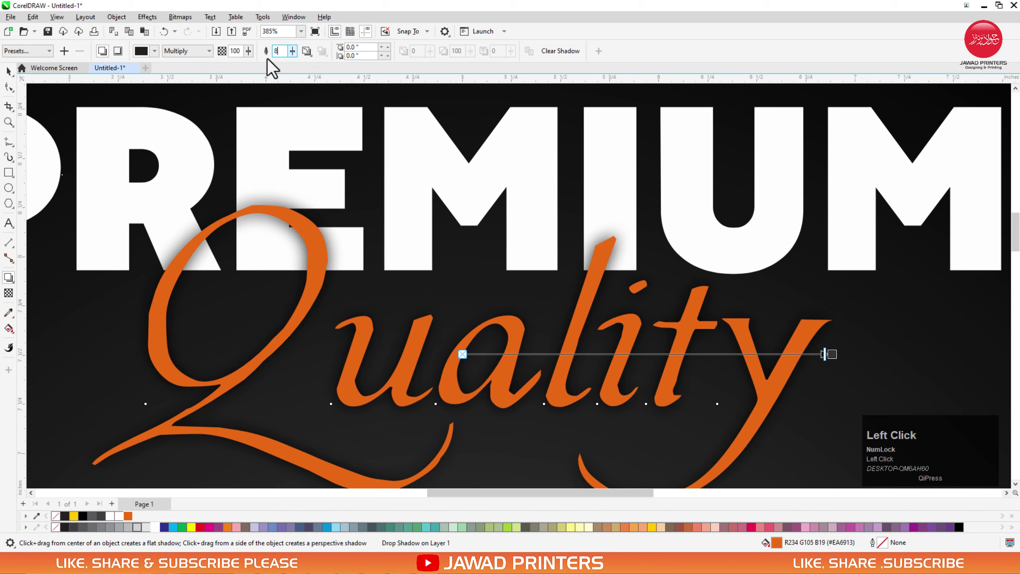
pyautogui.press('space')
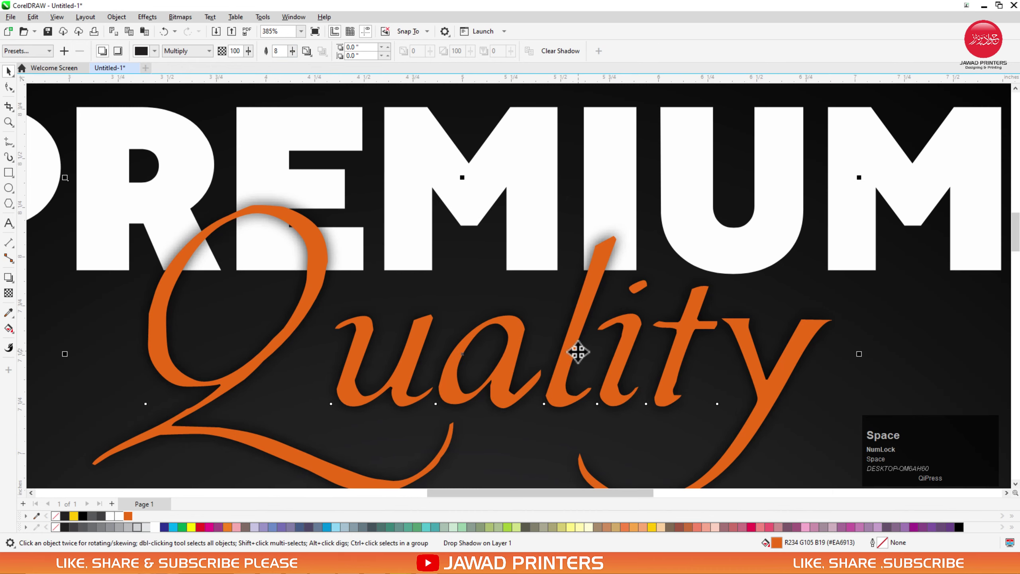
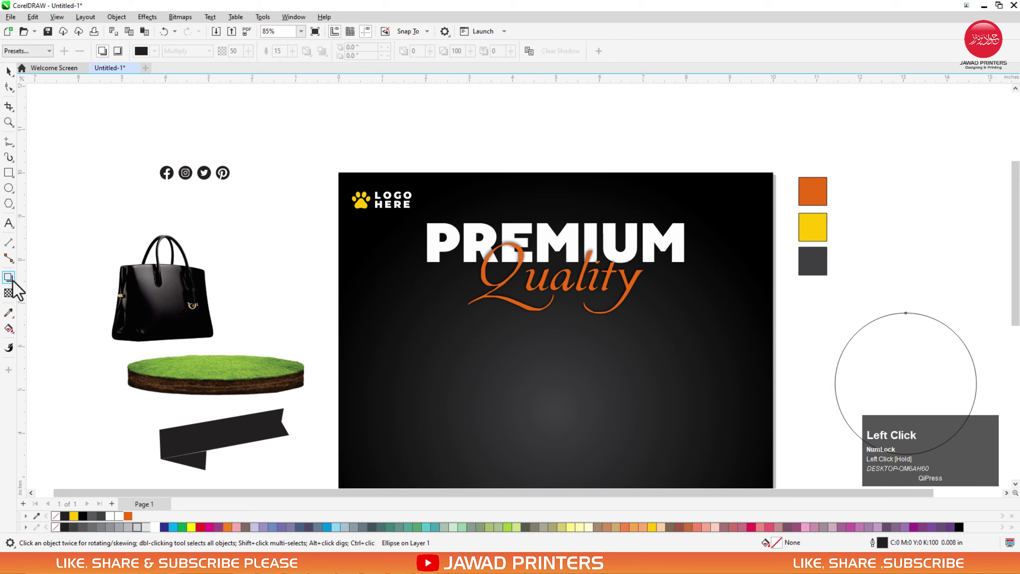
# Add an outside contour around the circle to form the concentric ring outline.
pyautogui.moveTo(9, 285); pyautogui.dragTo(907, 326)
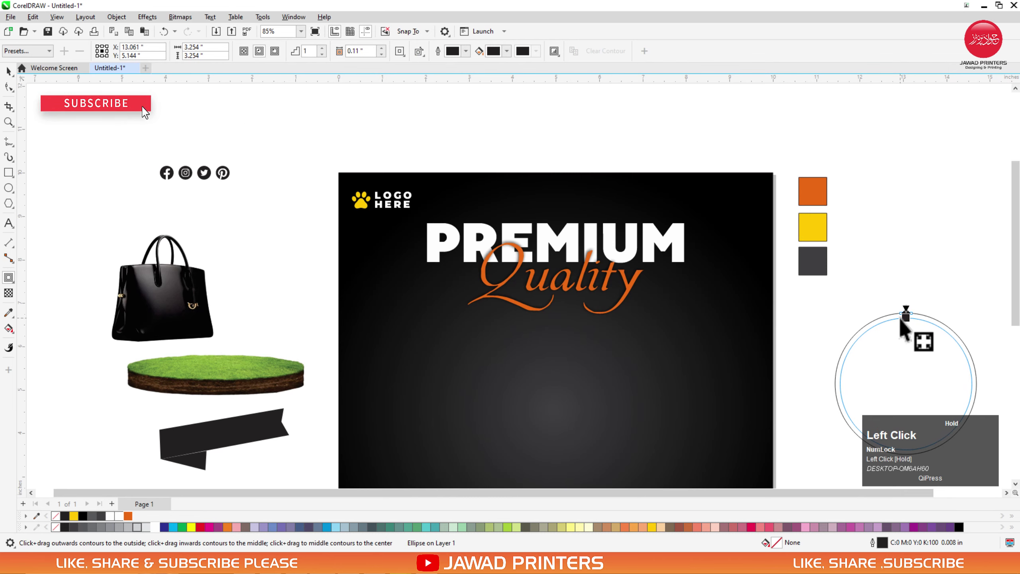
pyautogui.press('space')
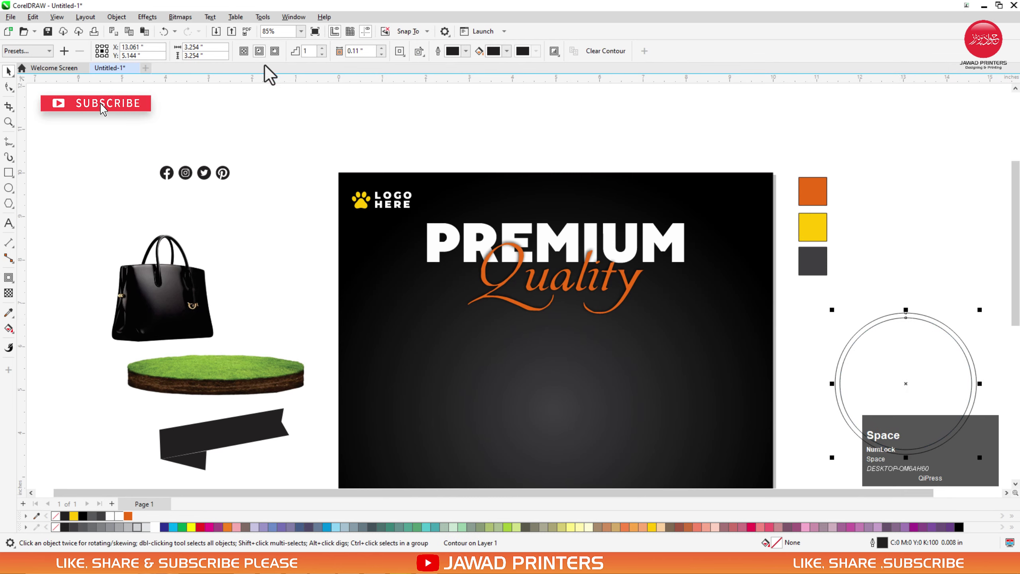
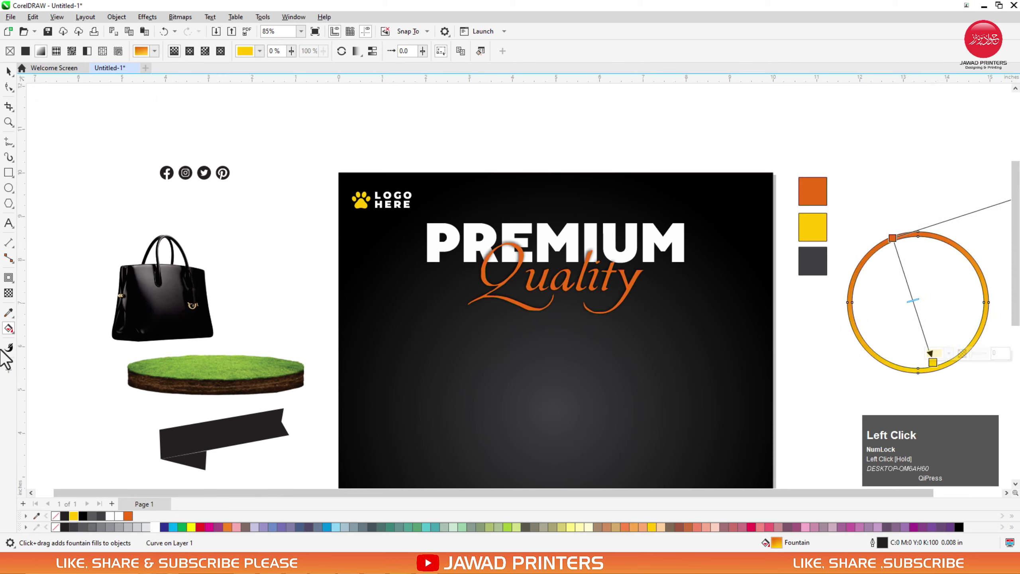
# PowerClip the gradient ring inside the poster background rectangle.
pyautogui.rightClick(57, 518)
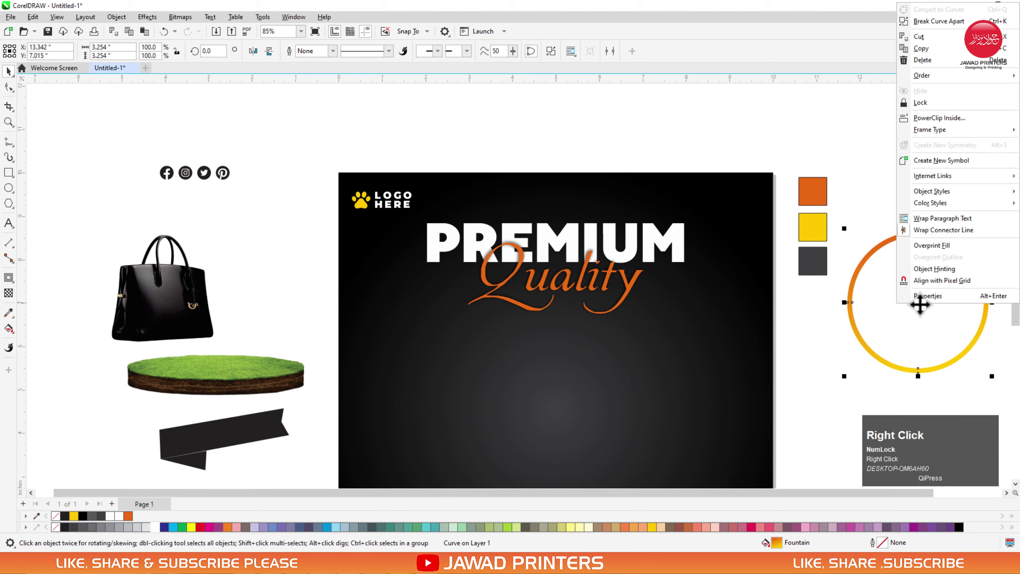
pyautogui.click(949, 125)
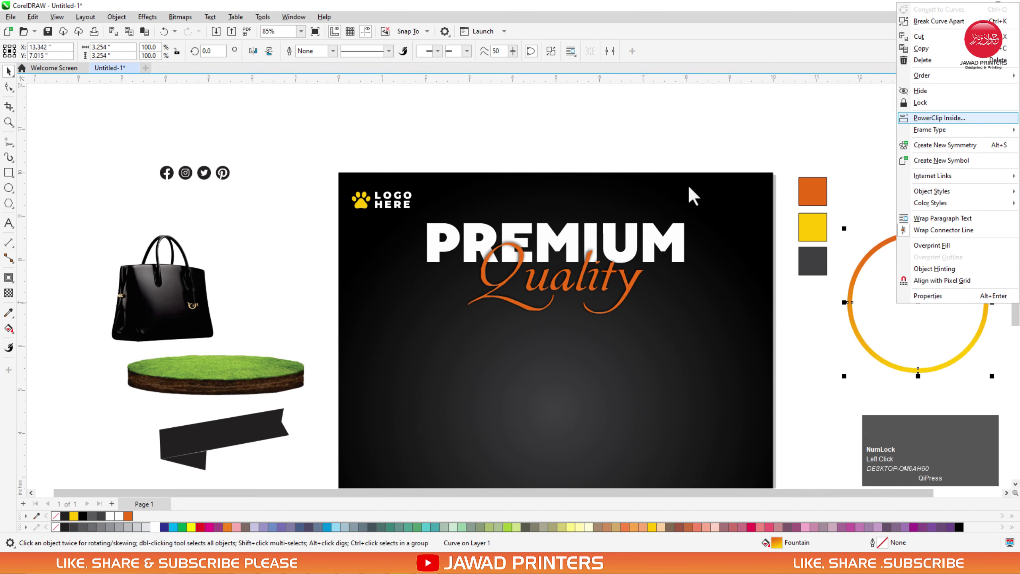
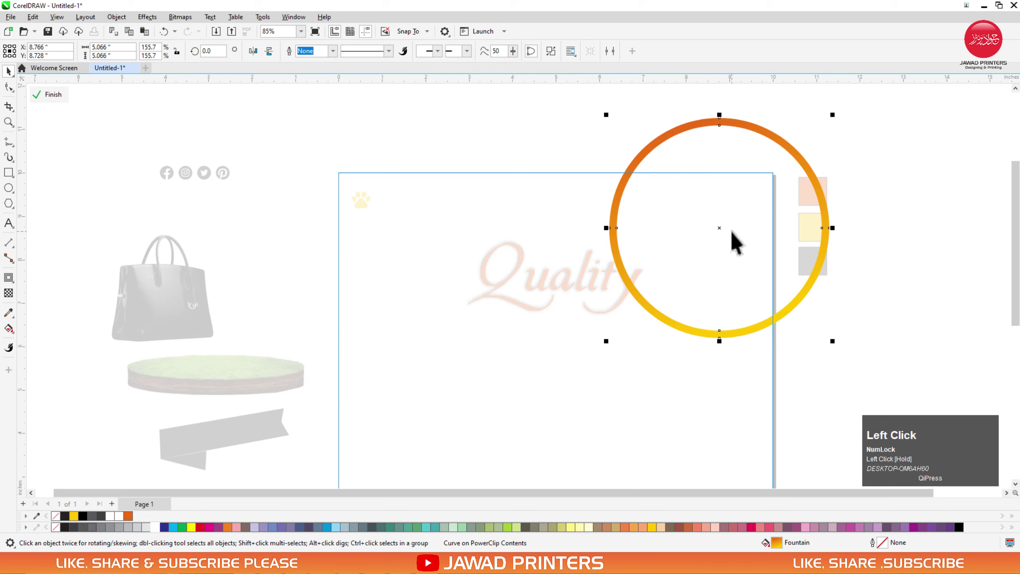
# Convert the ring to a bitmap and try a plastic texture effect on it.
pyautogui.press('alt+b')
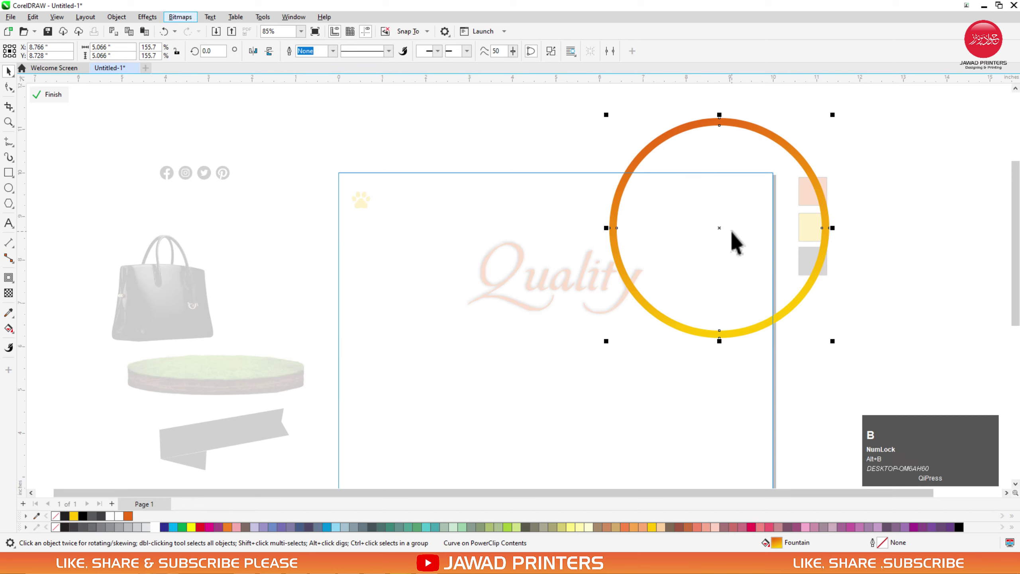
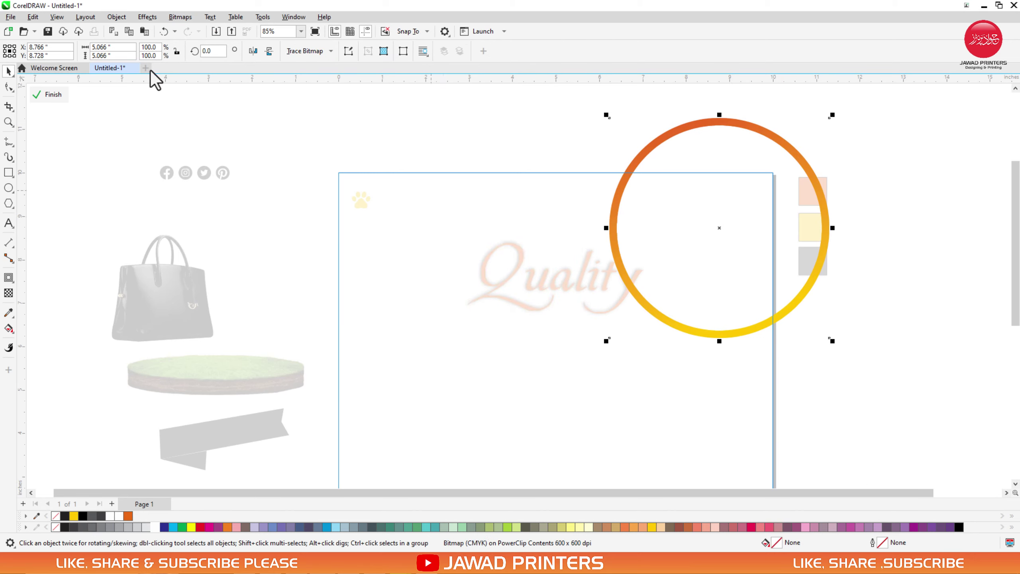
pyautogui.click(162, 20)
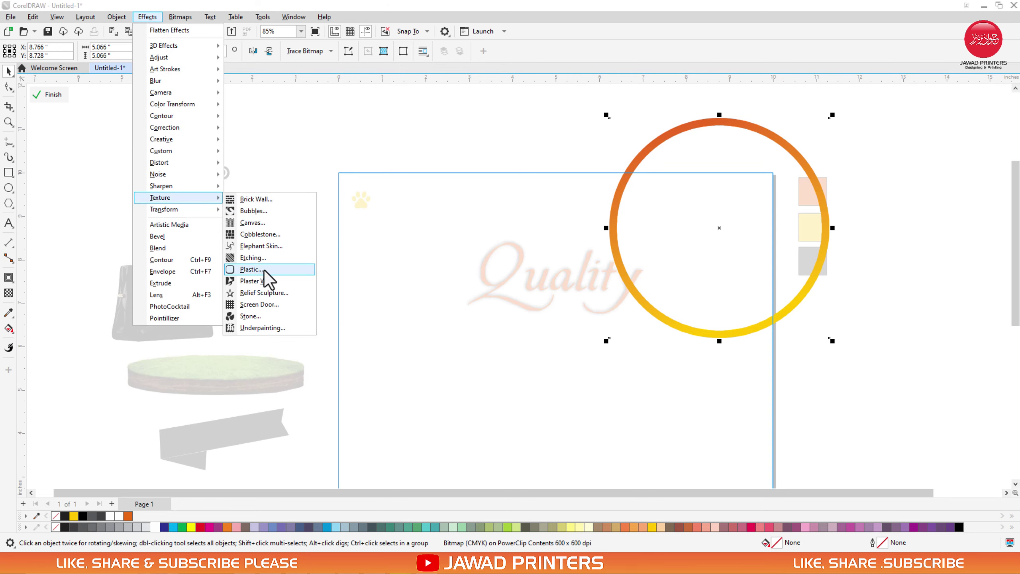
pyautogui.click(268, 278)
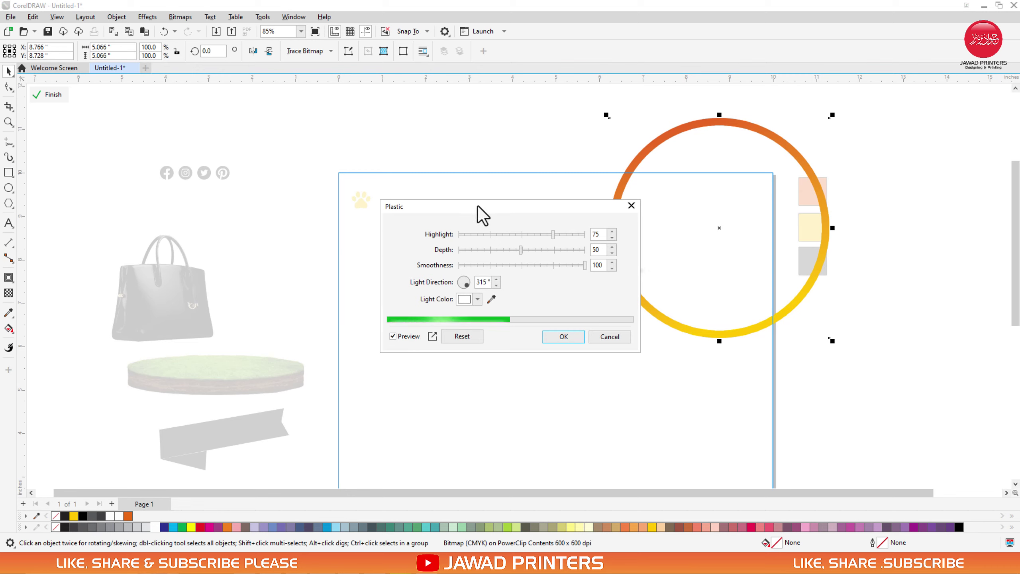
pyautogui.moveTo(483, 211); pyautogui.dragTo(471, 238)
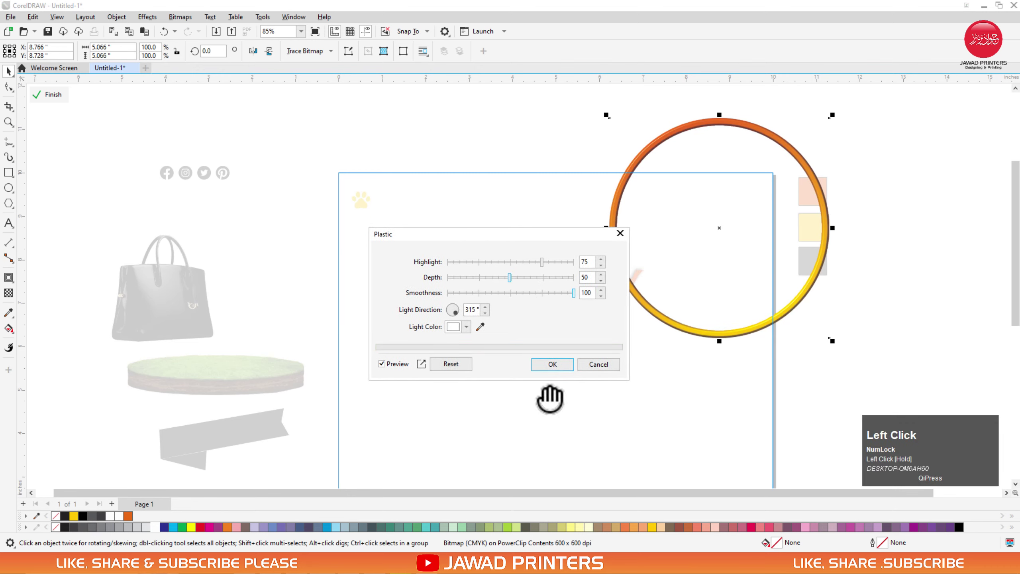
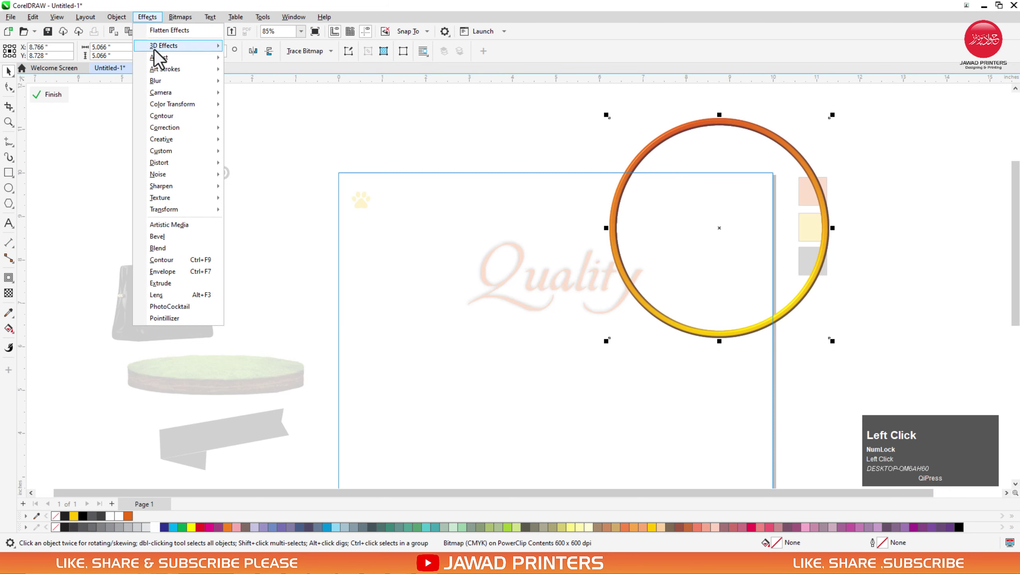
# Apply a Gaussian Blur of radius 19.6 so the ring becomes a soft glowing arc.
pyautogui.click(259, 130)
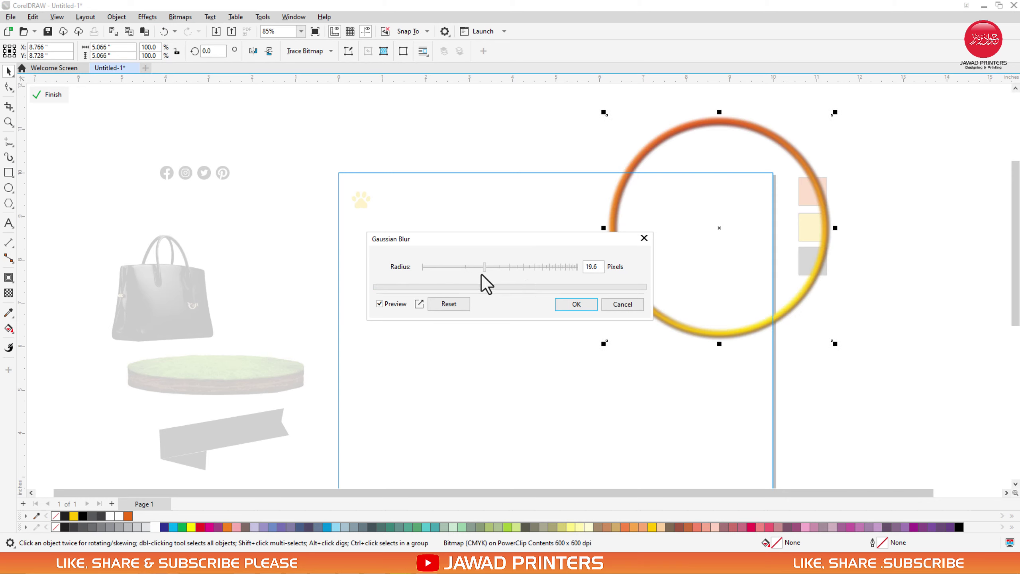
pyautogui.click(575, 313)
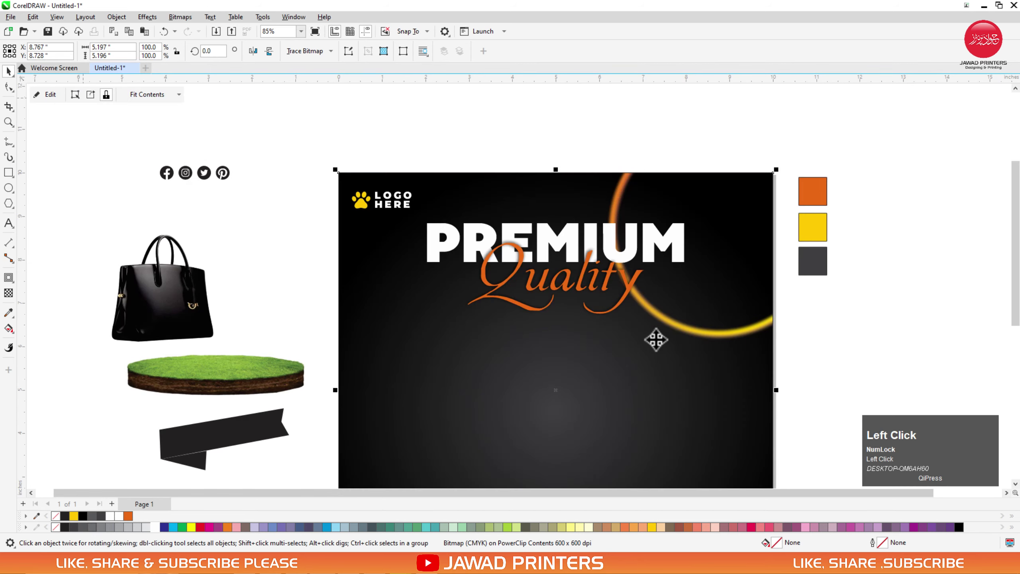
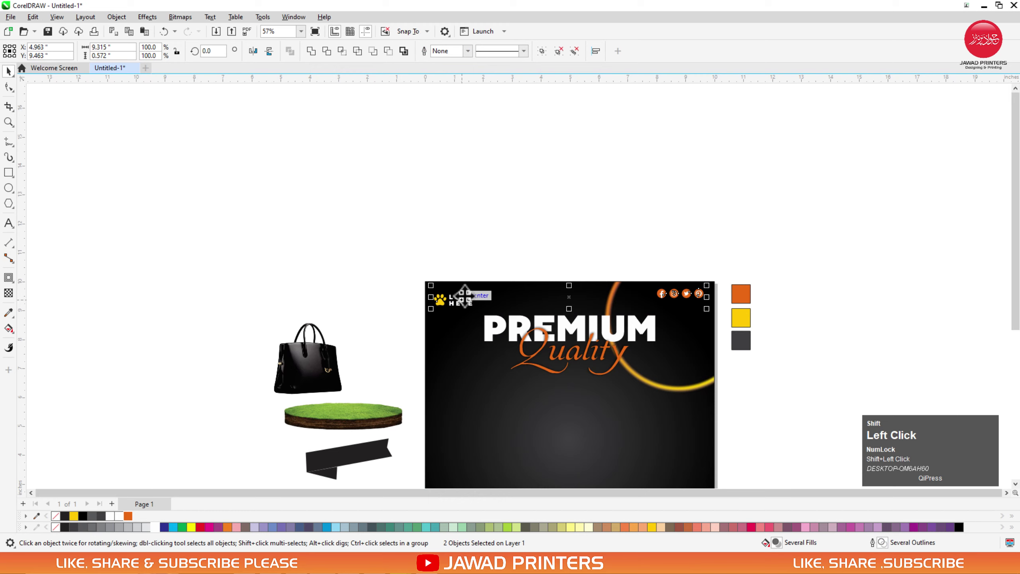
# Adjust the logo to fit the top-left corner beside the orange social icons.
pyautogui.press('t')
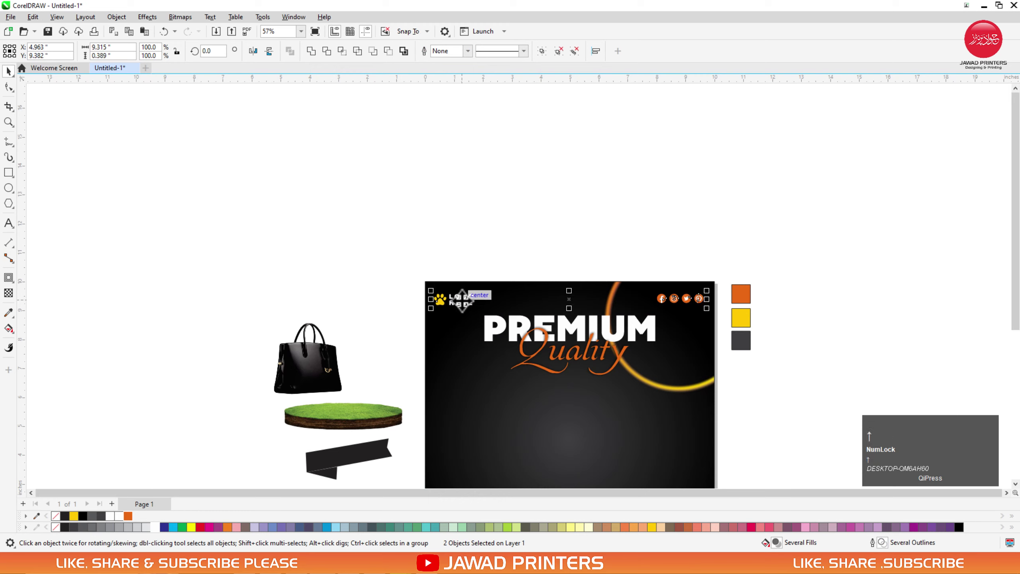
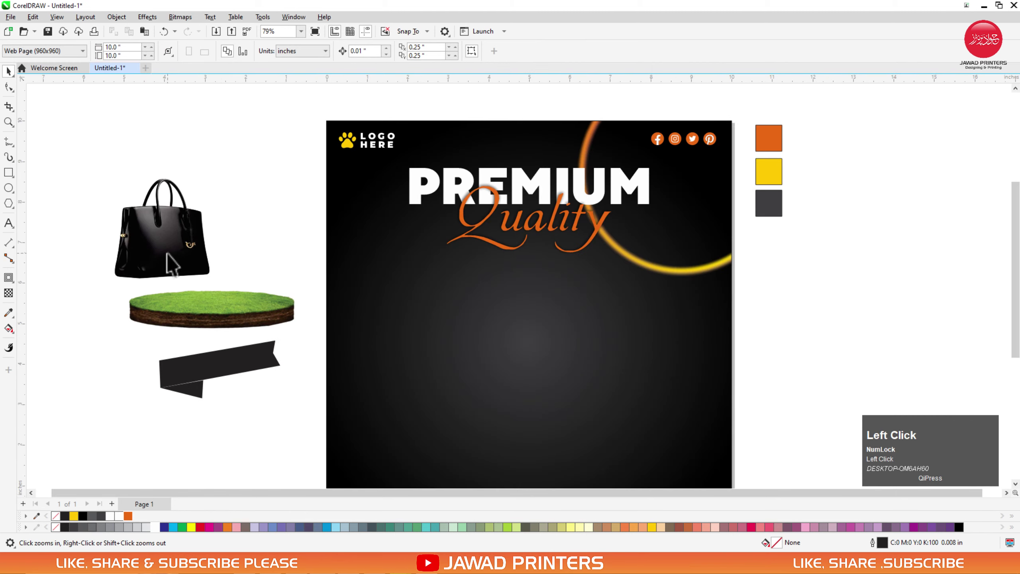
# Place the handbag photo on the grass platform and nudge it into position.
pyautogui.click(220, 329)
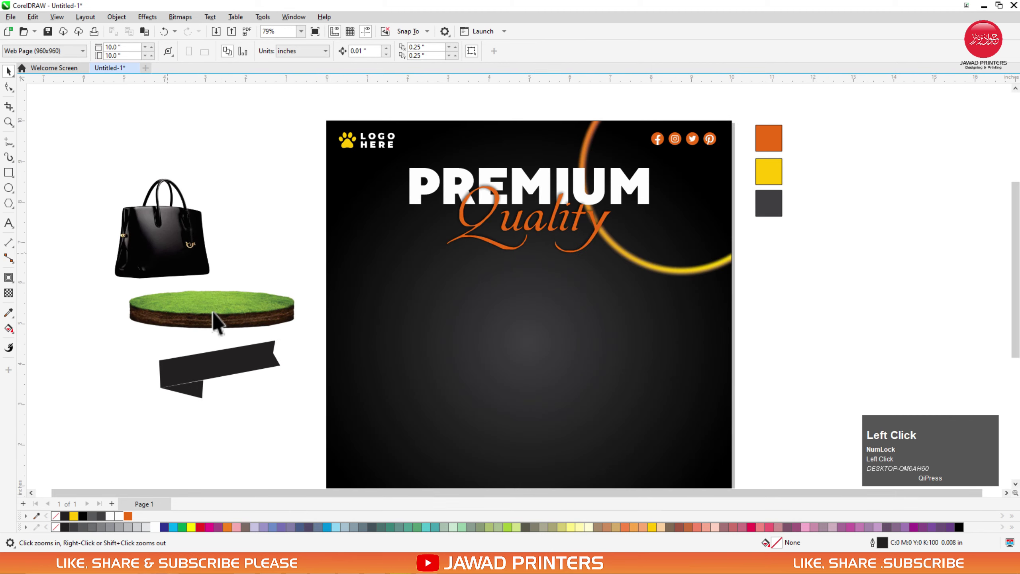
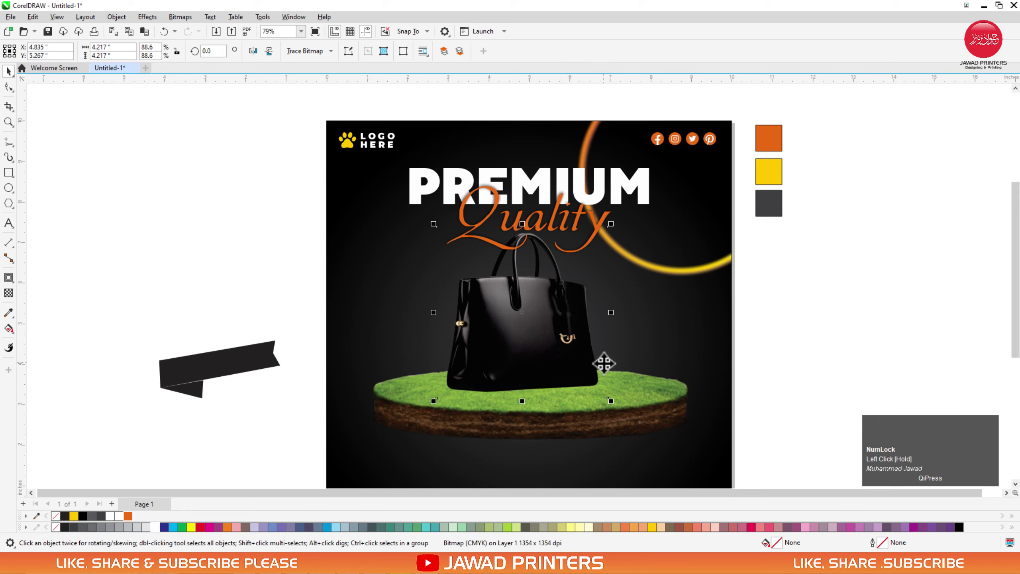
pyautogui.press('Down')
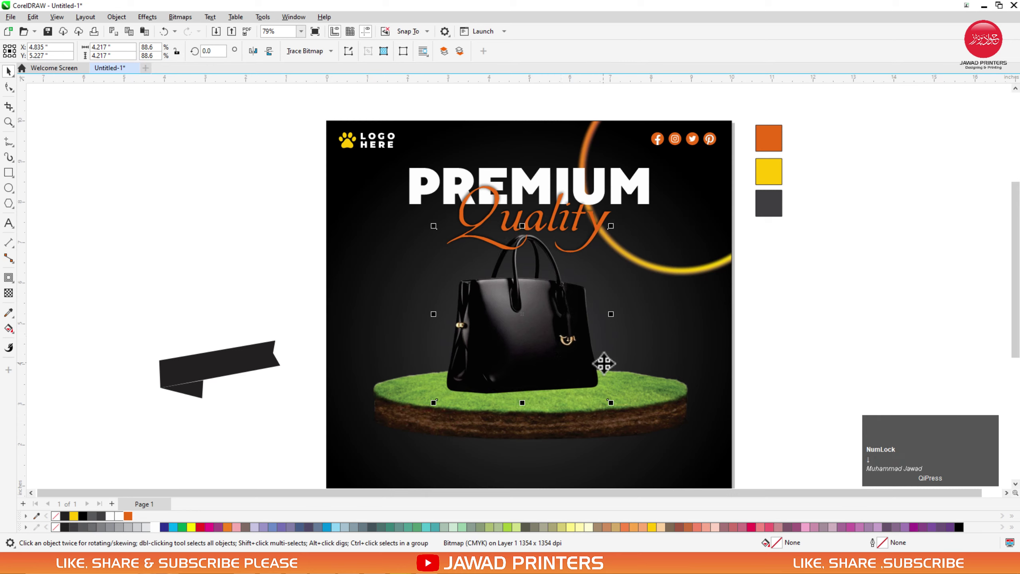
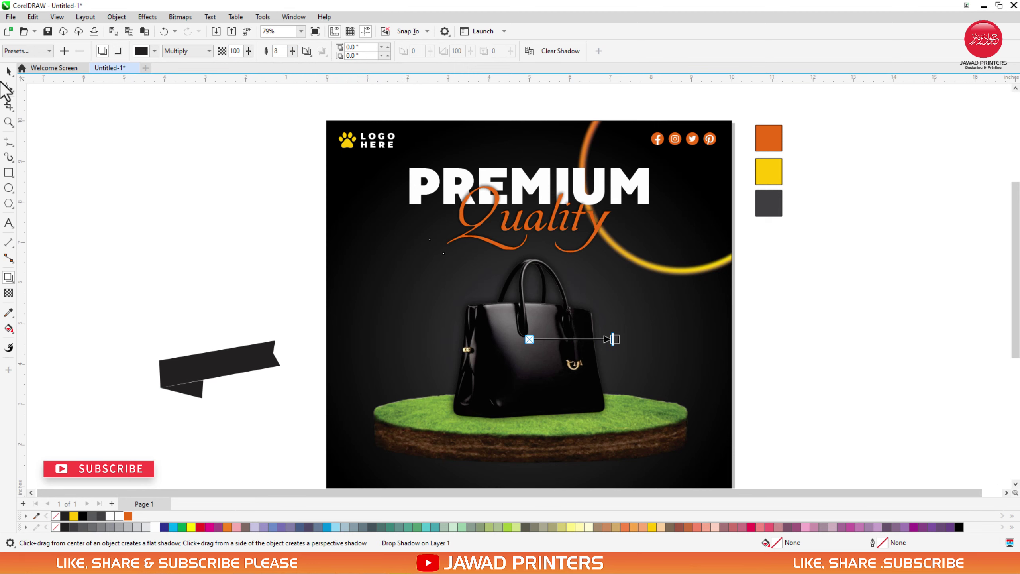
# Cast a drop shadow under the grass platform with opacity 50 and feather 15.
pyautogui.click(10, 78)
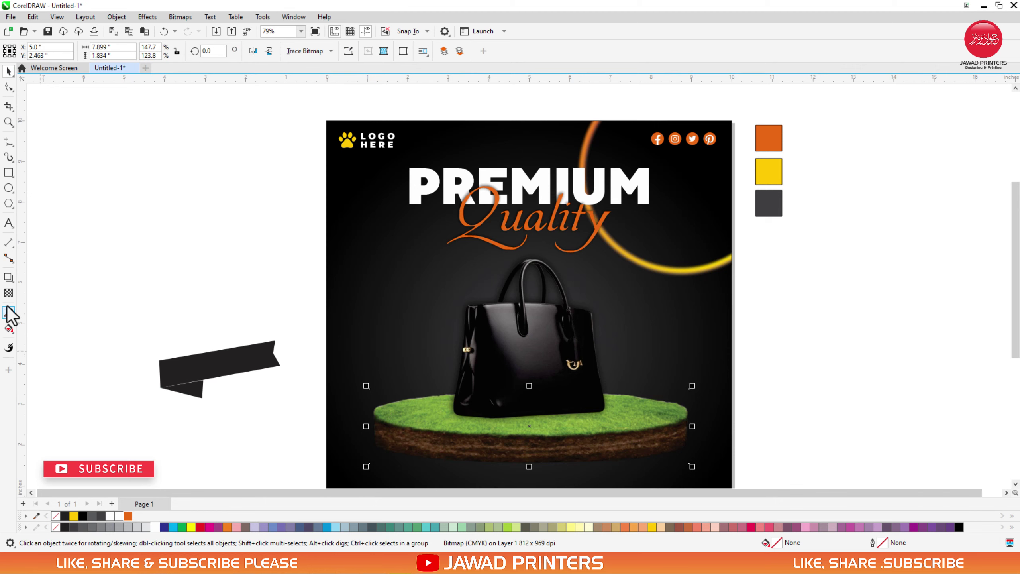
pyautogui.moveTo(12, 289); pyautogui.dragTo(247, 64)
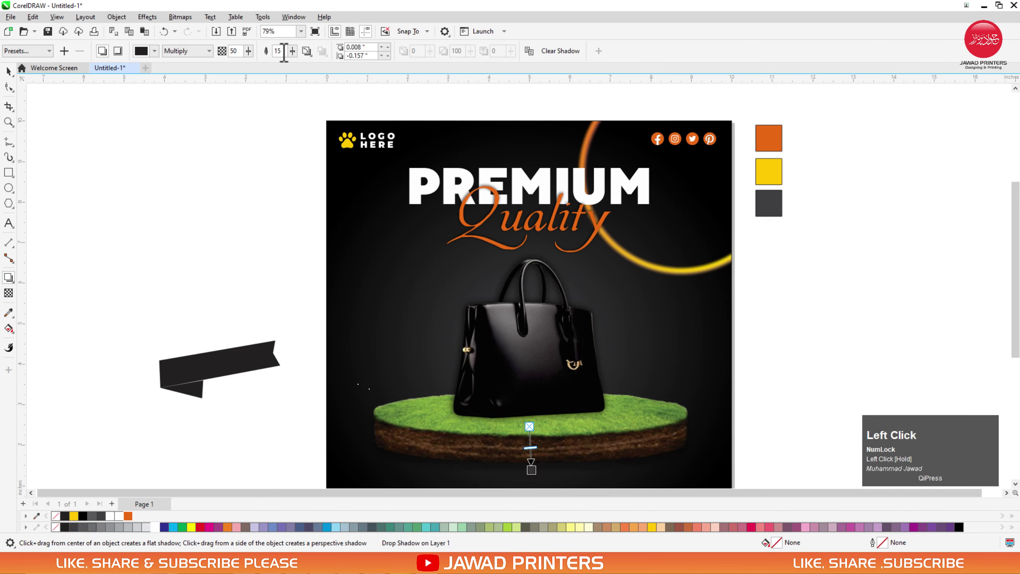
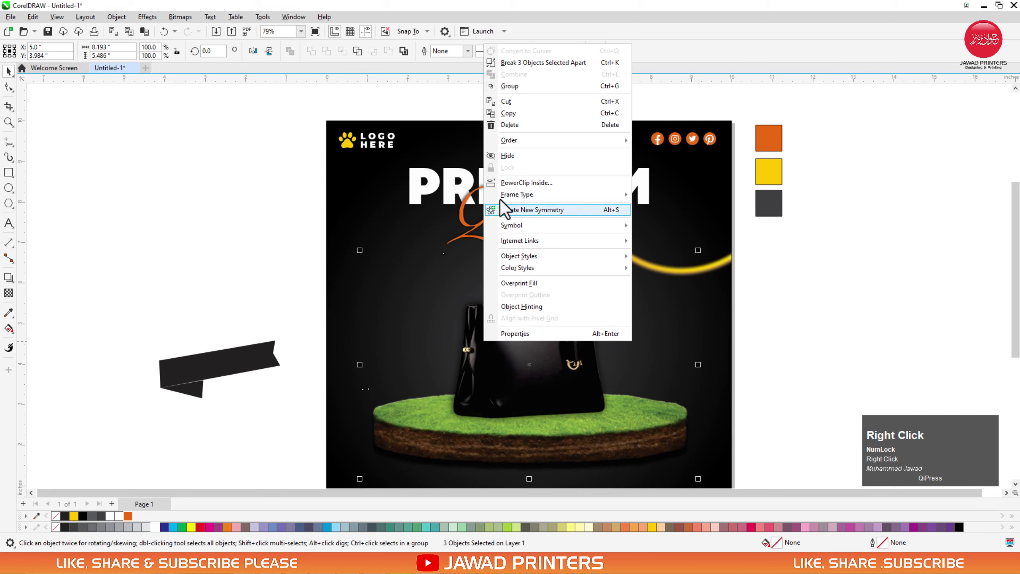
pyautogui.click(508, 189)
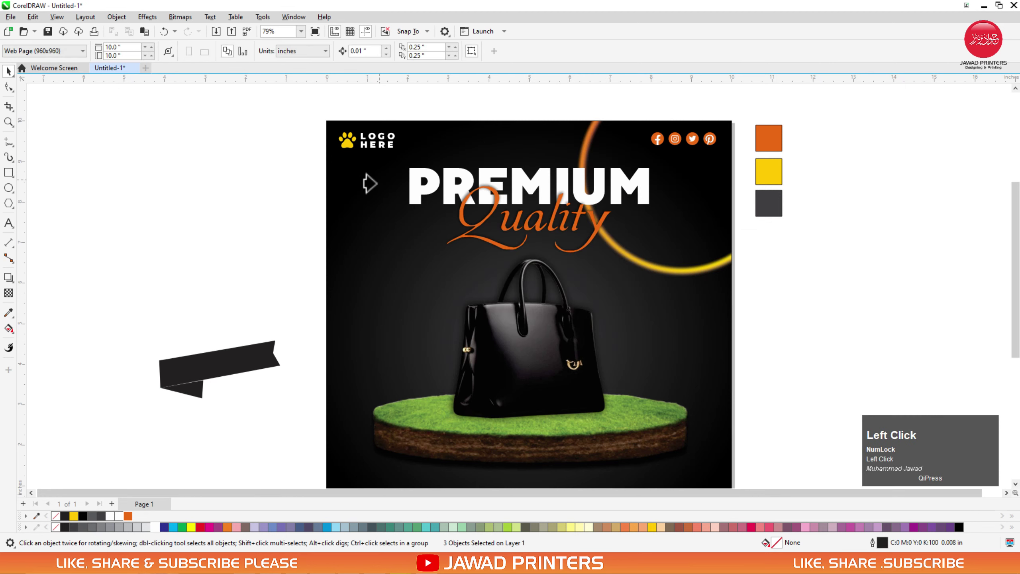
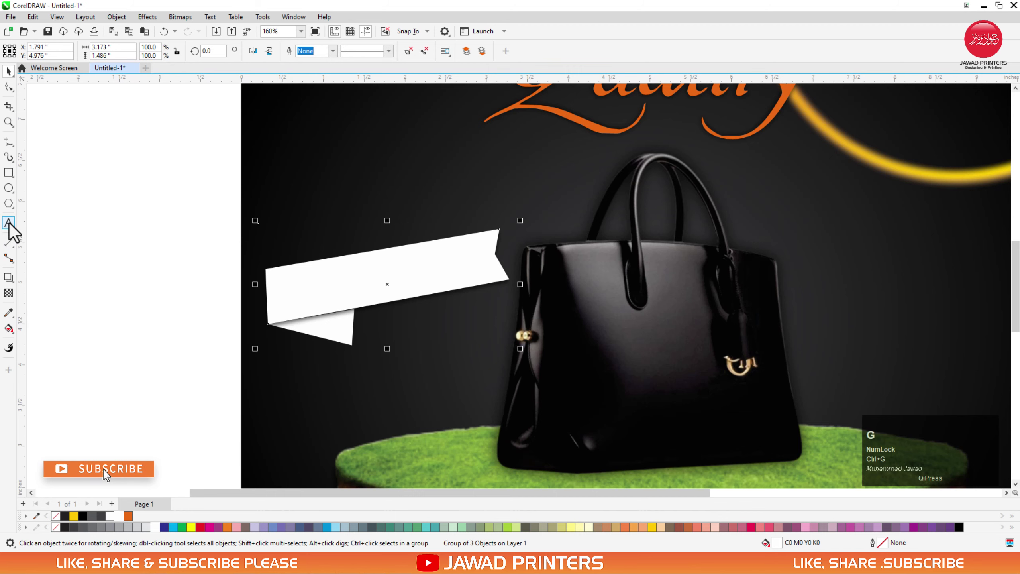
# Send the white ribbon behind the handbag's left side, then deselect everything.
pyautogui.click(106, 473)
pyautogui.press('F3')
pyautogui.click(376, 112)
pyautogui.press('l')
pyautogui.click(321, 239)
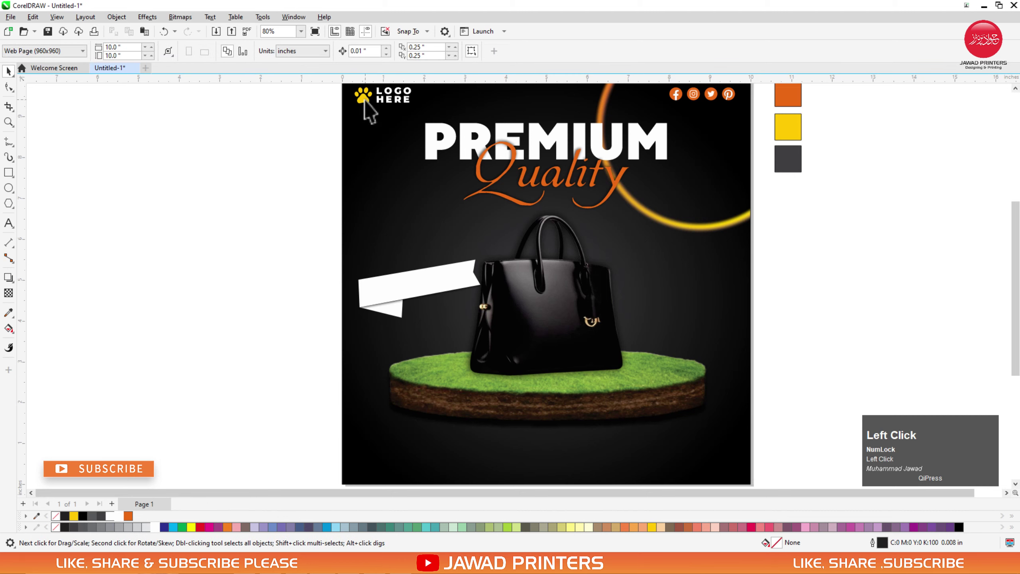
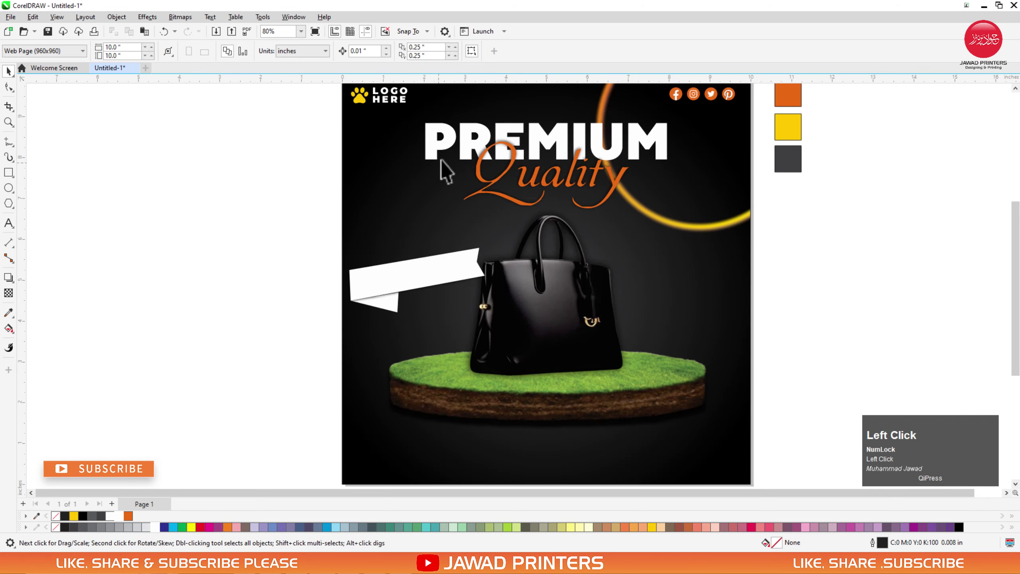
# Add EXCLUSIVE in Sole Sans Black on the ribbon and colour it orange.
pyautogui.click(458, 156)
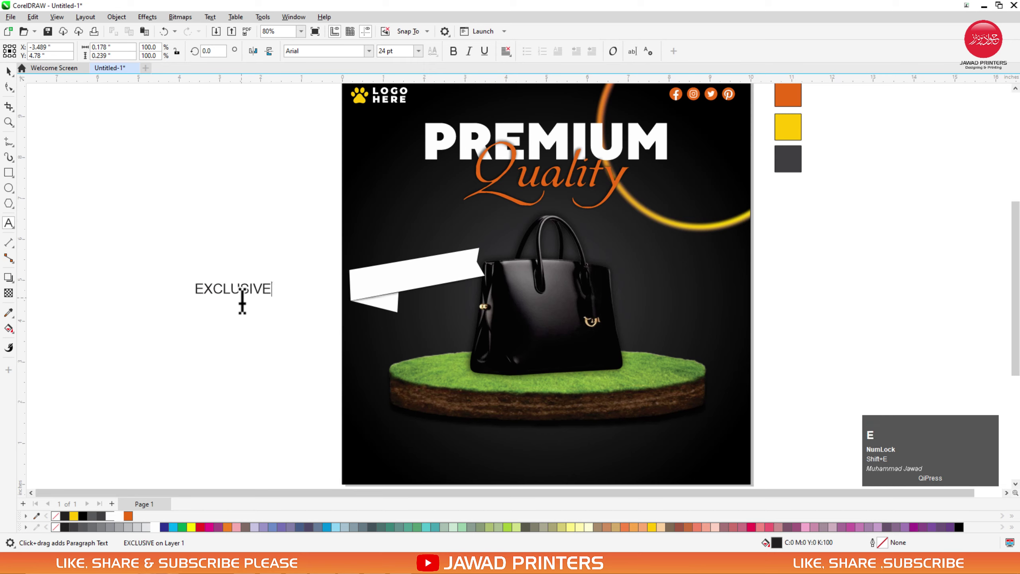
pyautogui.press('ctrl+space')
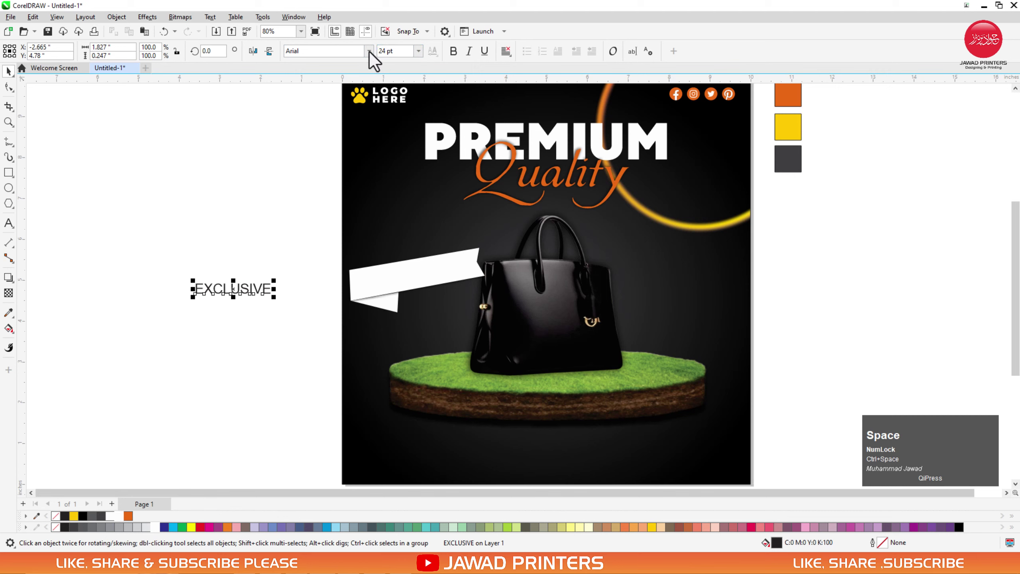
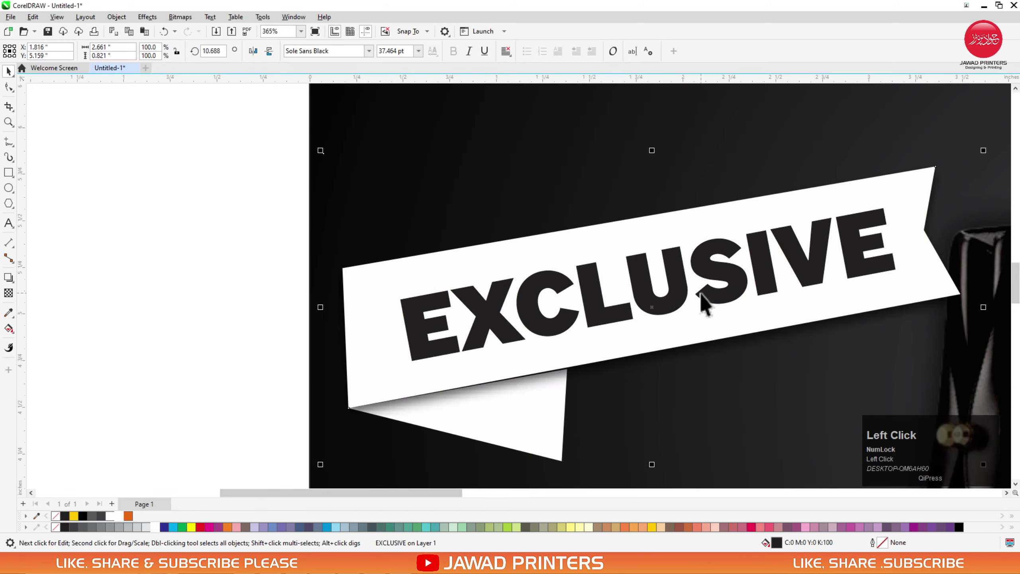
pyautogui.click(147, 415)
pyautogui.press('F3')
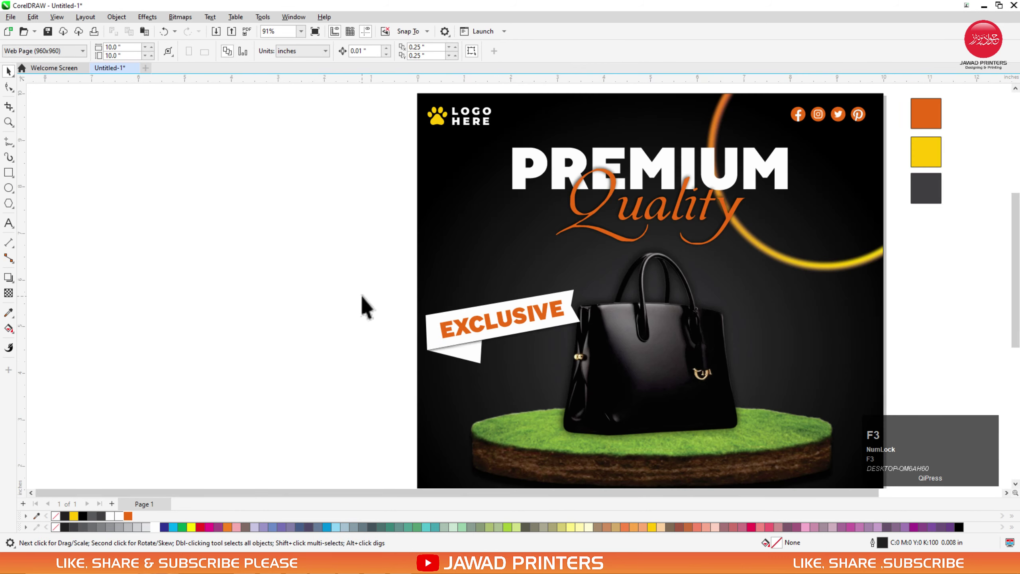
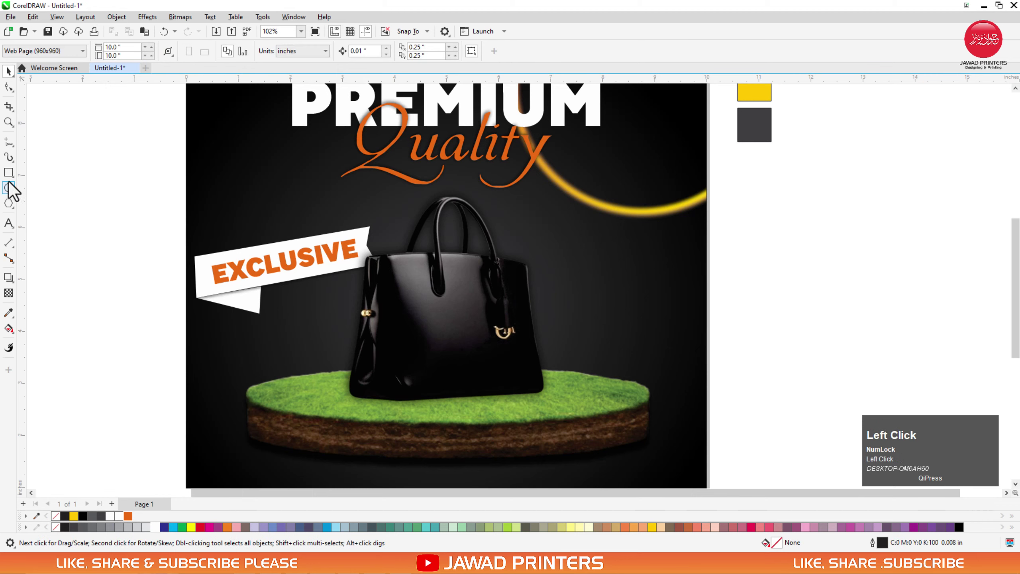
# Type ONLY, THIS, WEEK as three stacked lines right of the handbag.
pyautogui.click(13, 225)
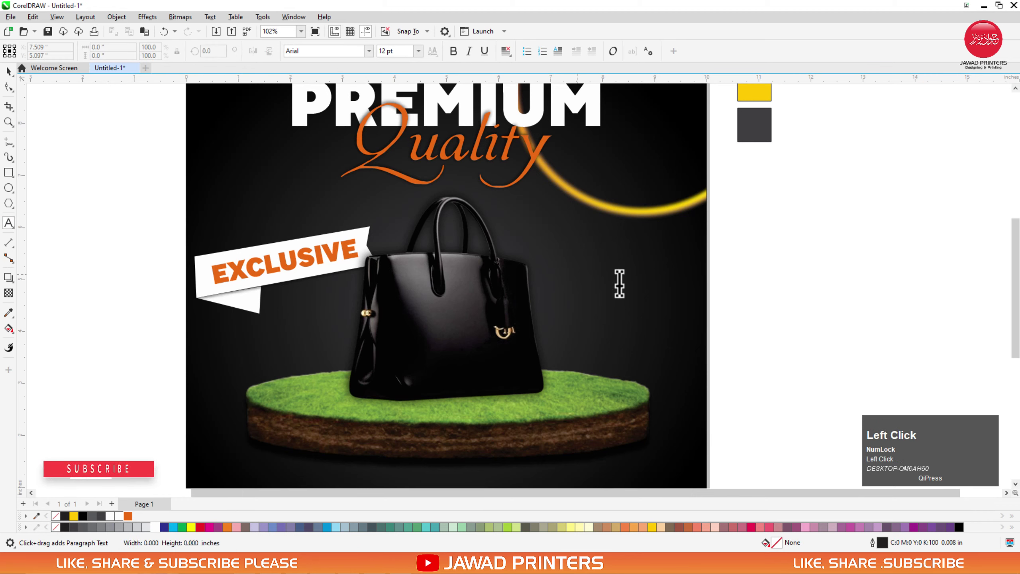
pyautogui.press('shift+n')
pyautogui.press('shift+space')
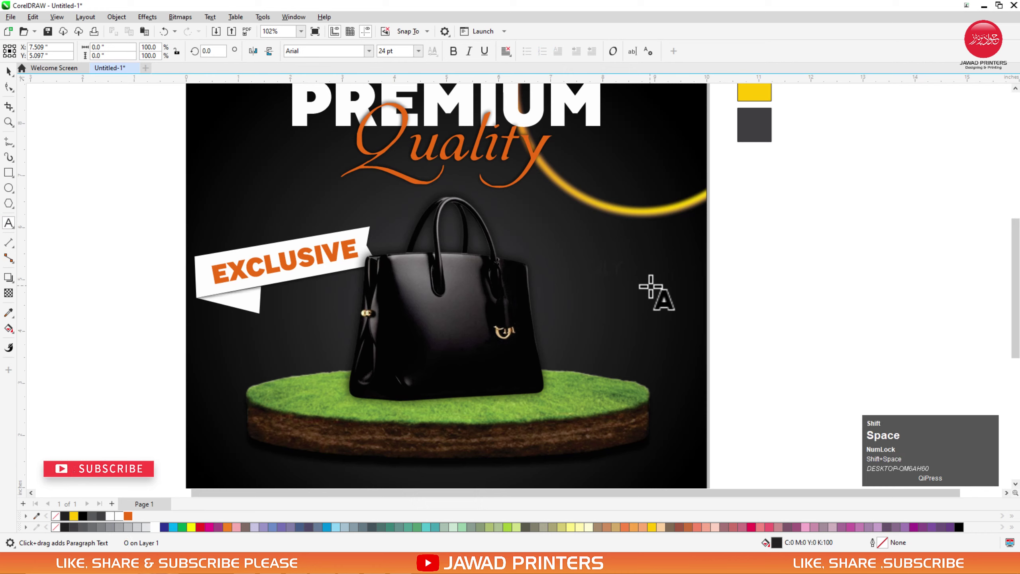
pyautogui.press('shift+t')
pyautogui.press('shift+space')
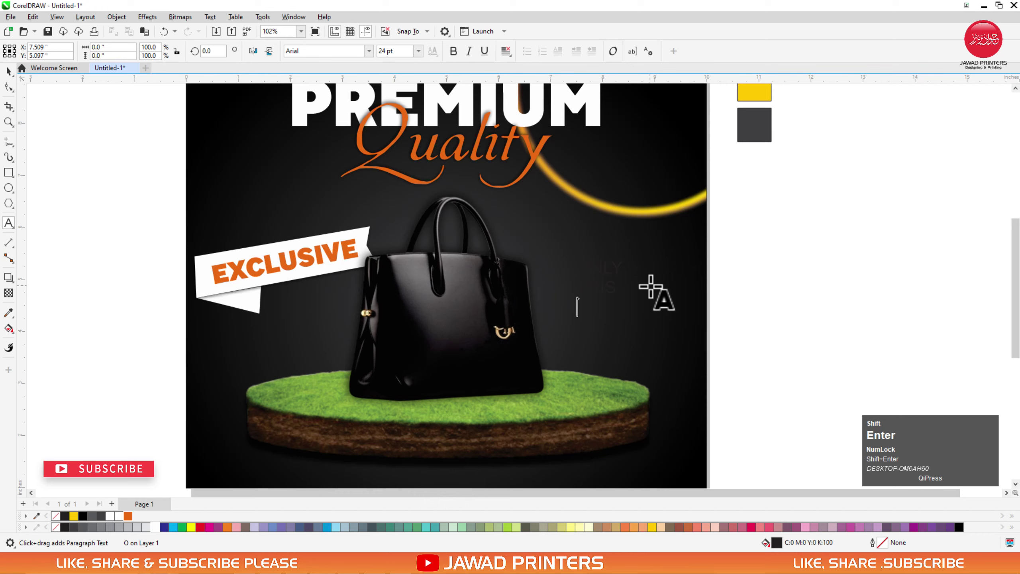
pyautogui.press('shift+w')
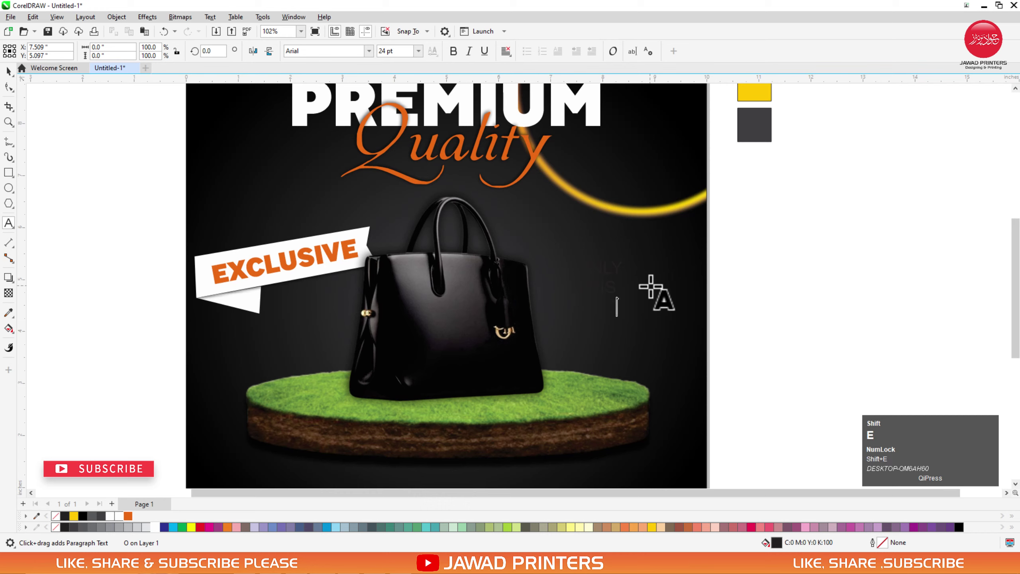
pyautogui.press('ctrl+space')
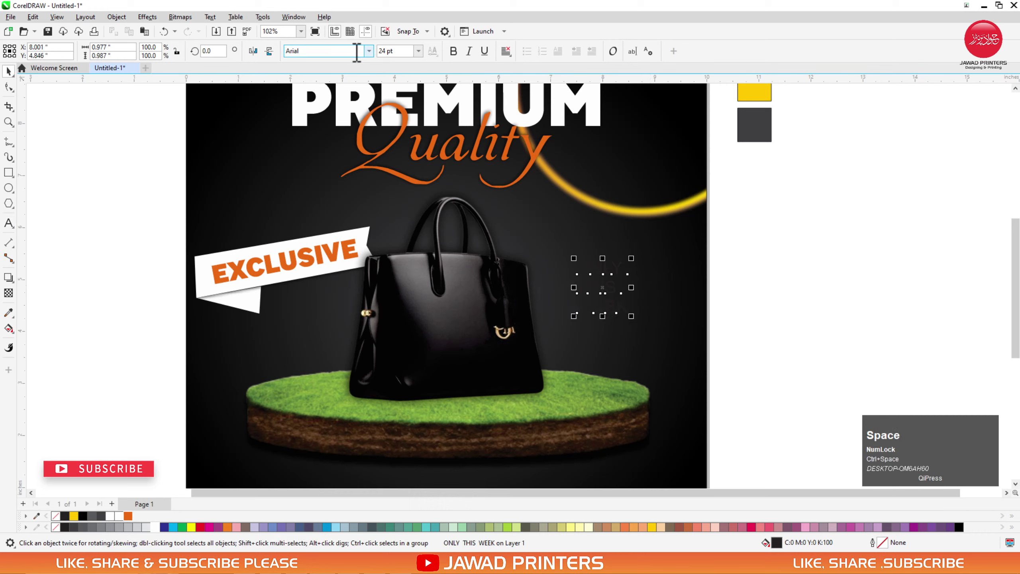
# Set the ONLY THIS WEEK text in Sole Sans Black and fill it white.
pyautogui.click(372, 60)
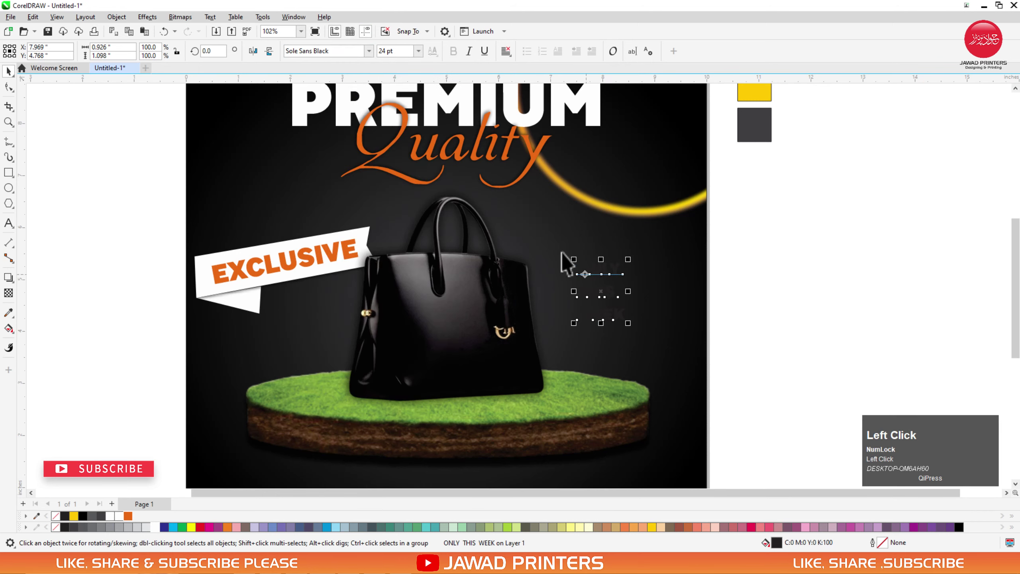
pyautogui.click(163, 538)
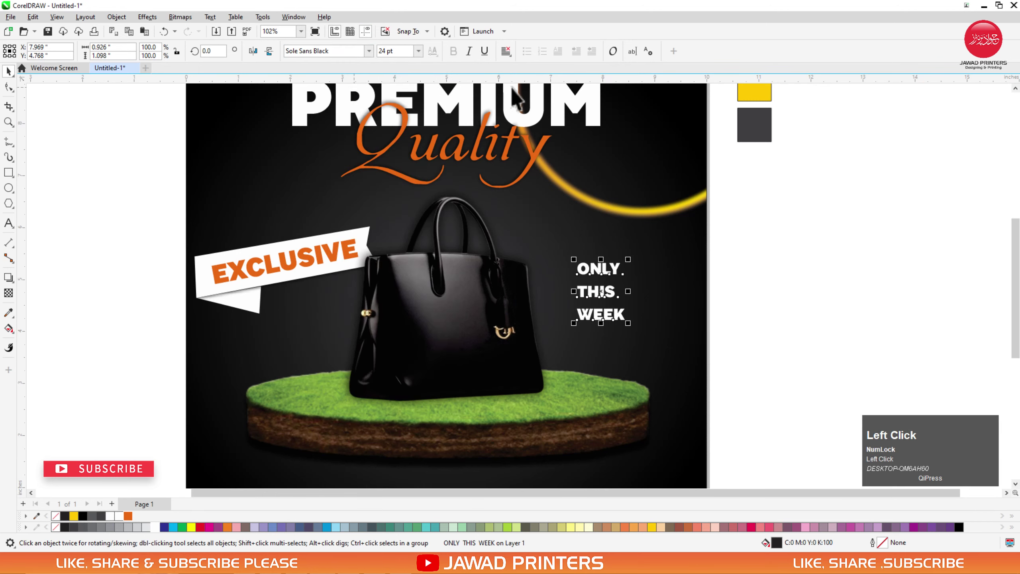
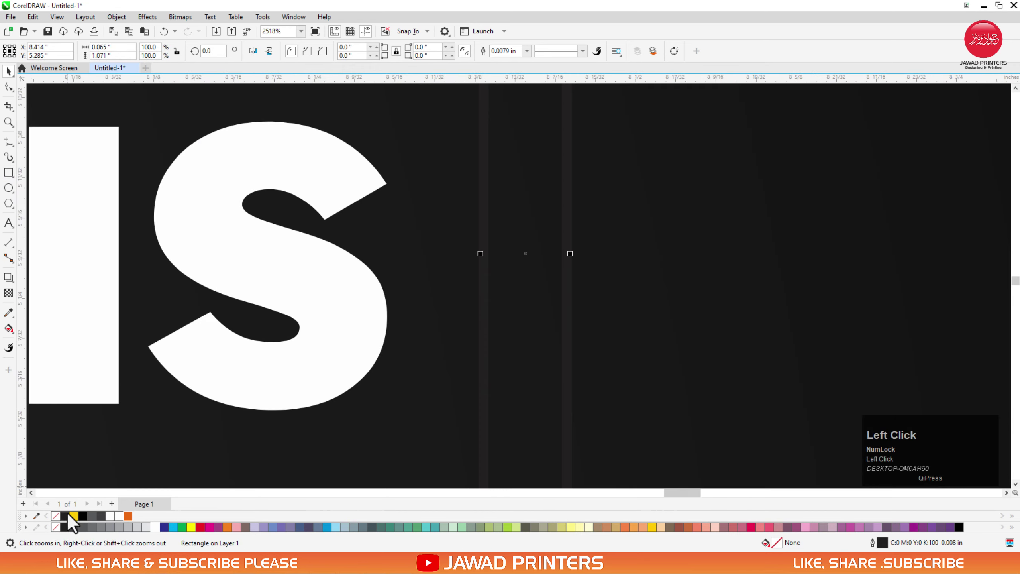
# Fill the thin vertical bar beside the text white and bring the area back into view.
pyautogui.click(125, 521)
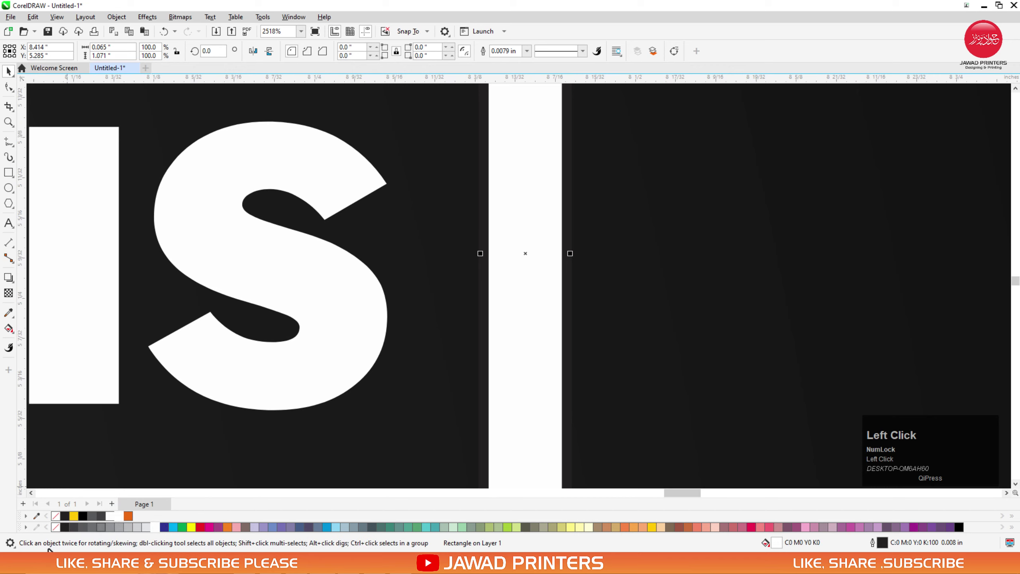
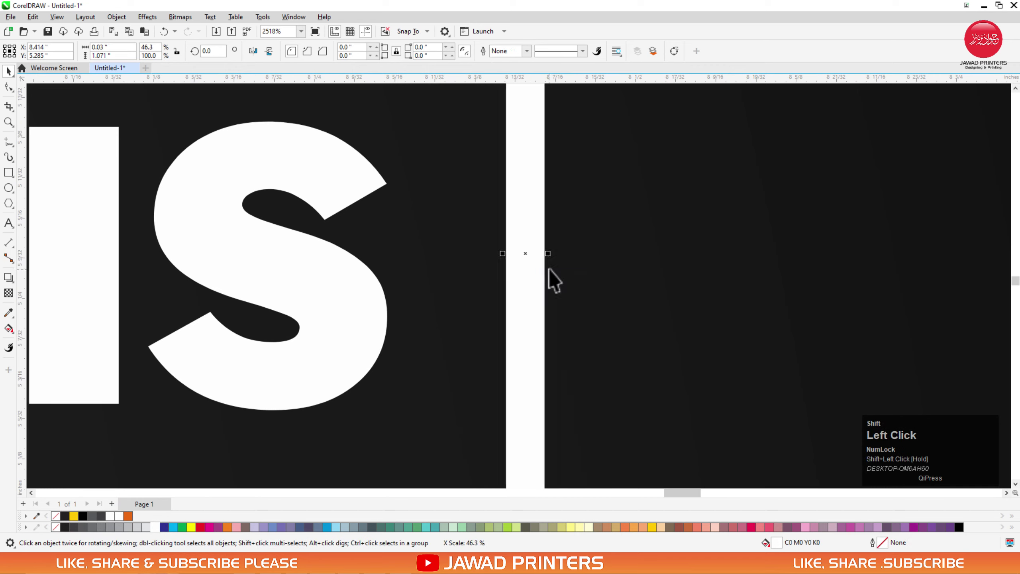
pyautogui.press('F3')
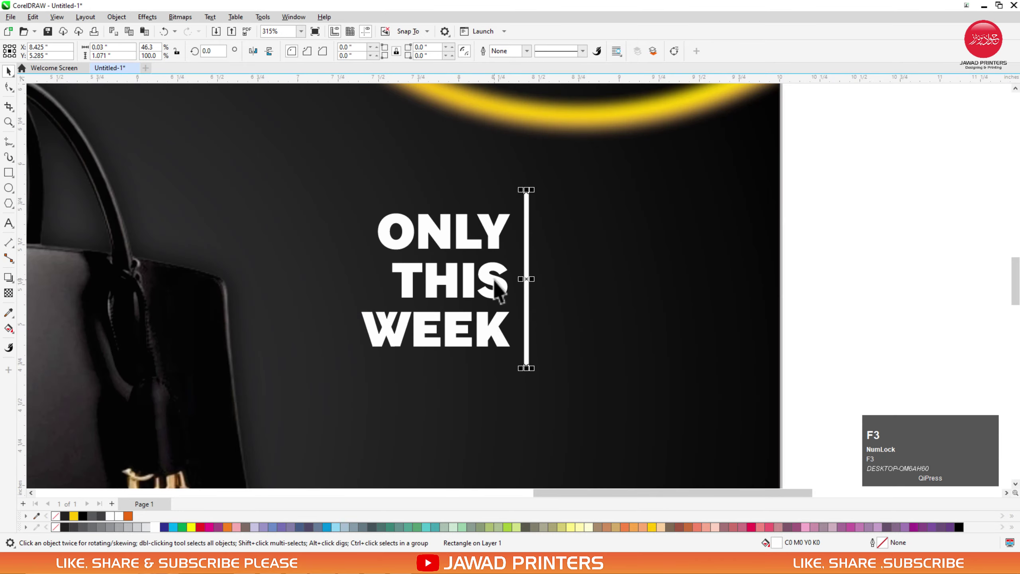
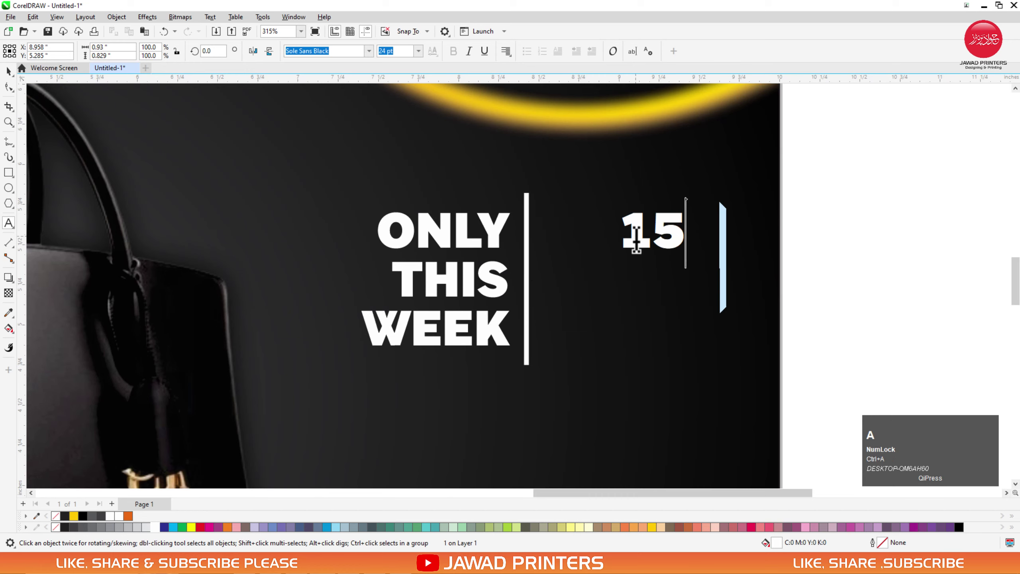
# Type 15% and OFF on two lines and set the text italic.
pyautogui.press('shift+Return')
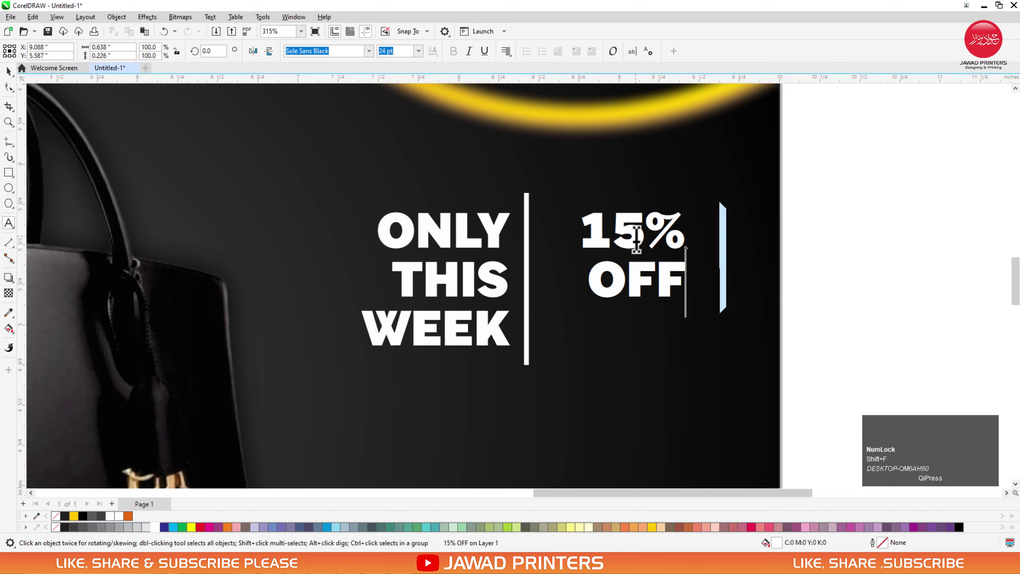
pyautogui.press('ctrl+space')
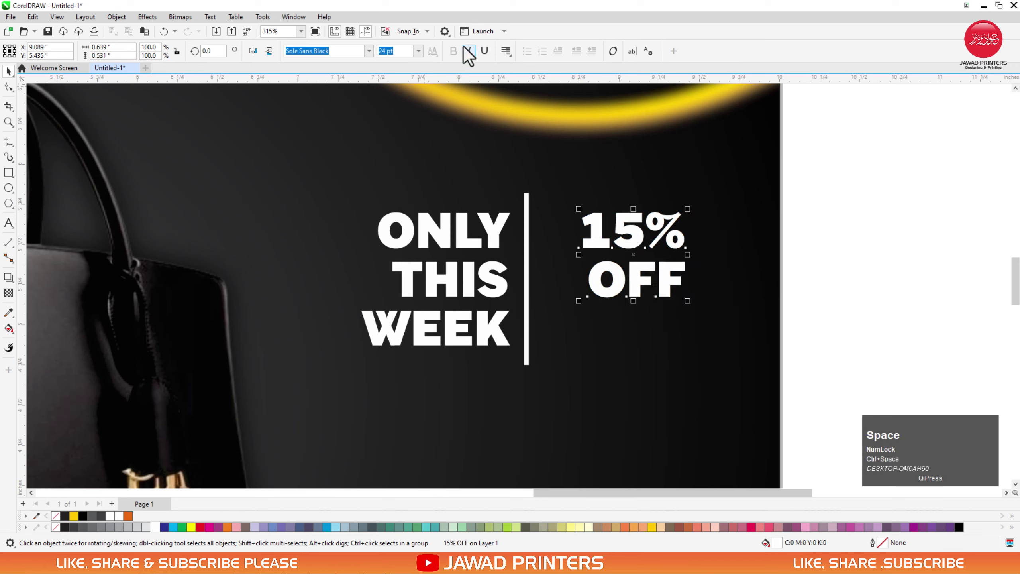
pyautogui.click(471, 58)
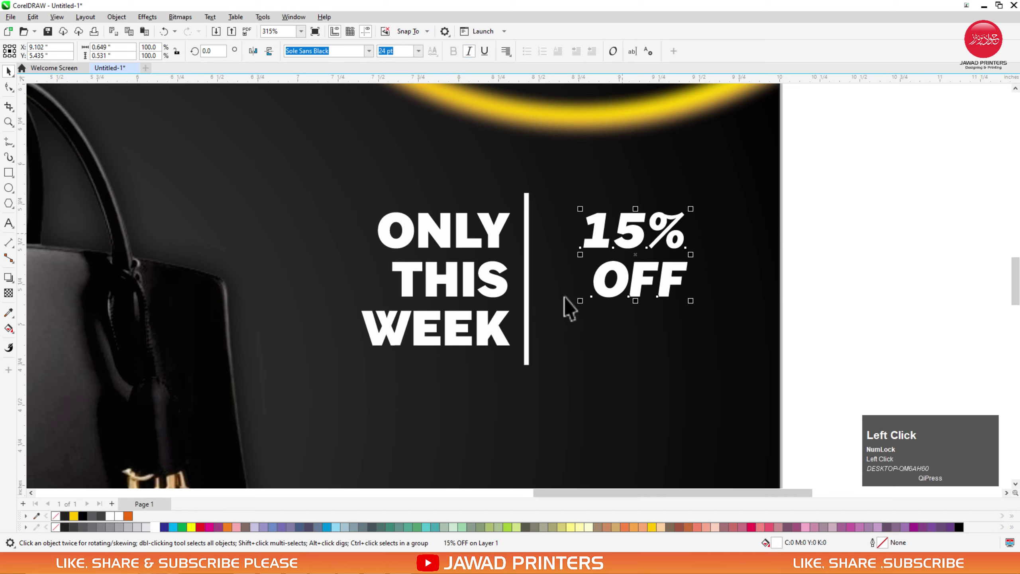
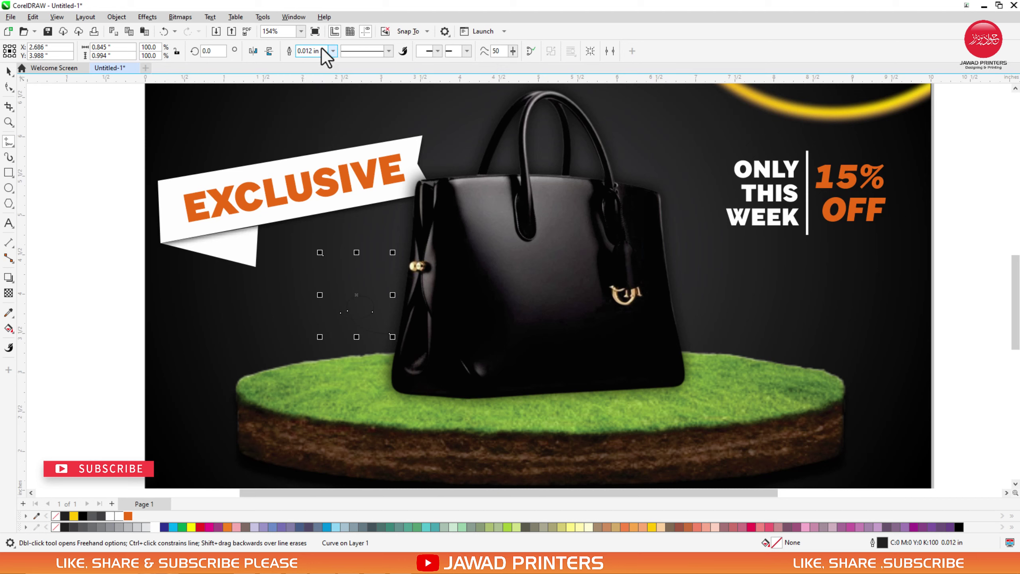
# Thicken the outline of the hand-drawn curly line left of the handbag.
pyautogui.click(371, 56)
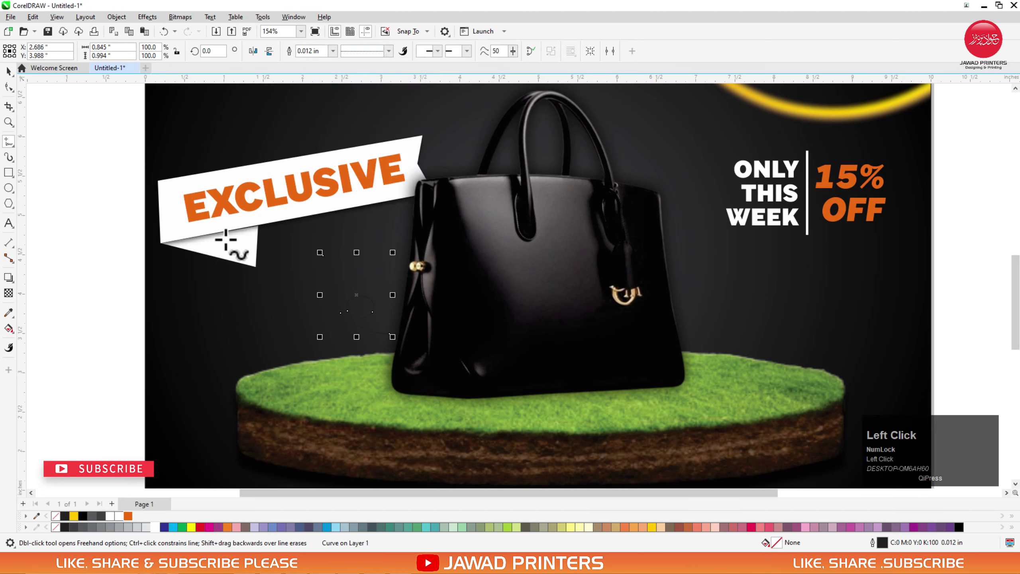
pyautogui.rightClick(162, 536)
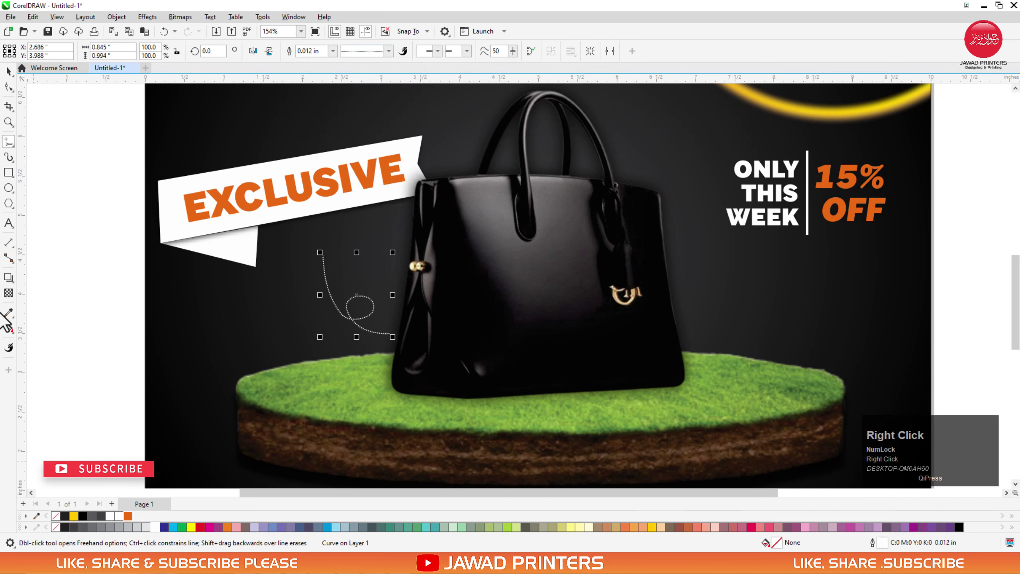
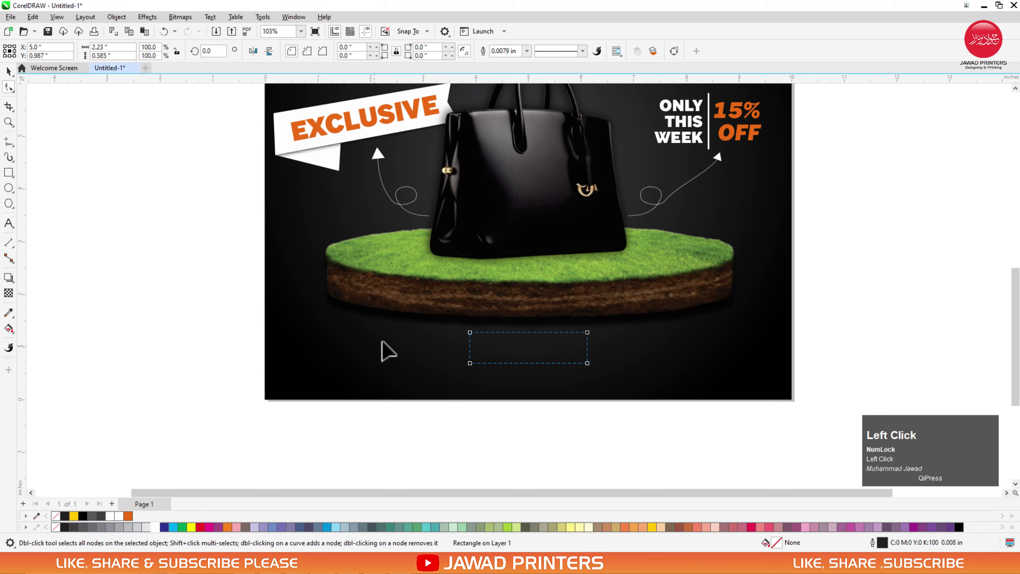
# Round the box's corners, fill it orange, and pick the ONLY THIS WEEK text to reuse.
pyautogui.press('space')
pyautogui.click(133, 523)
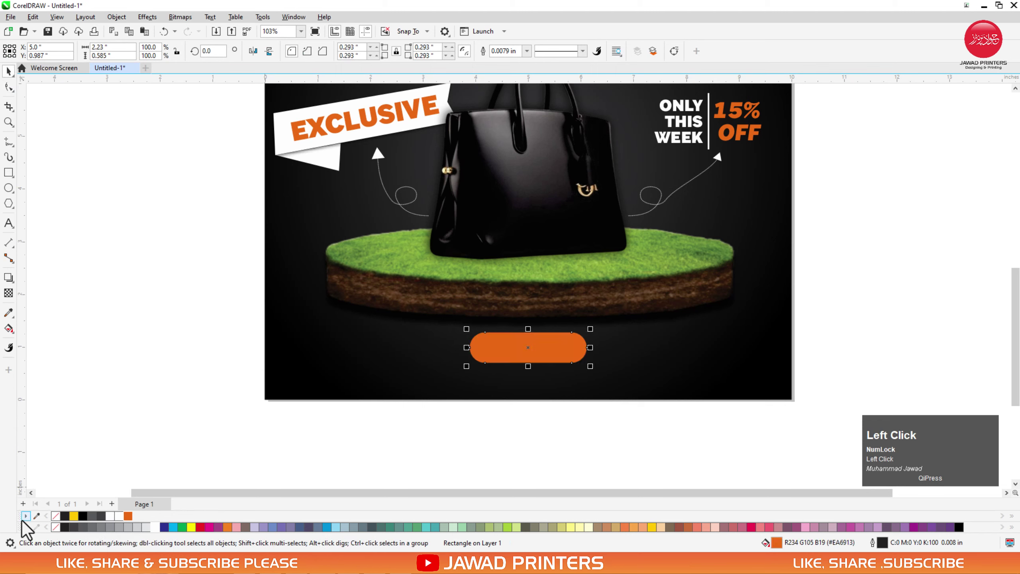
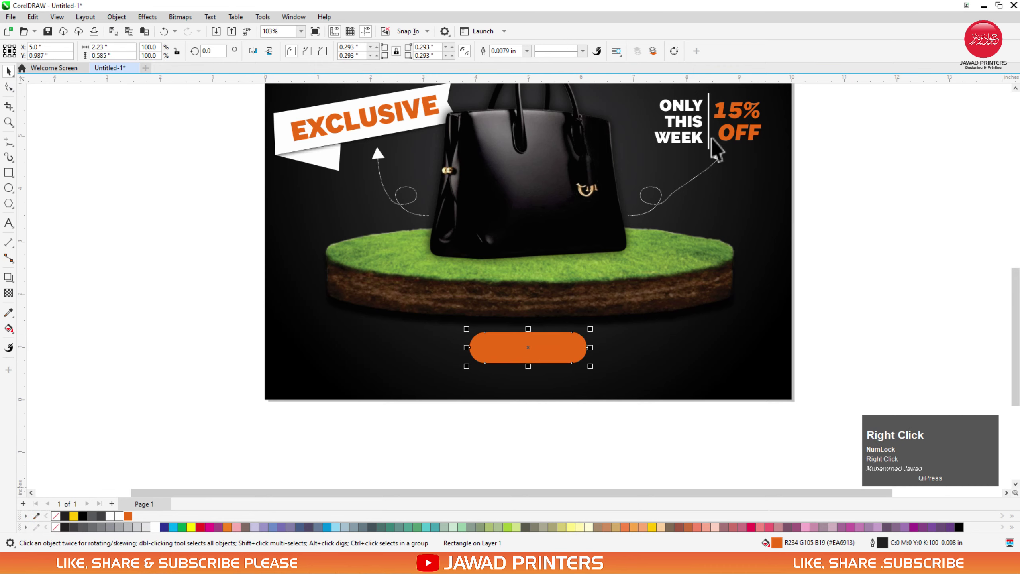
pyautogui.click(702, 132)
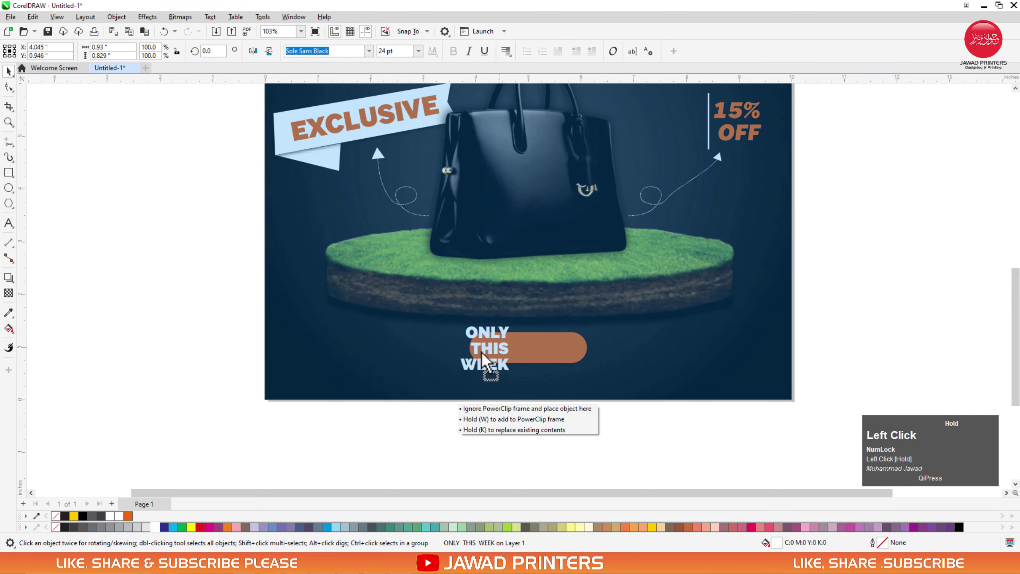
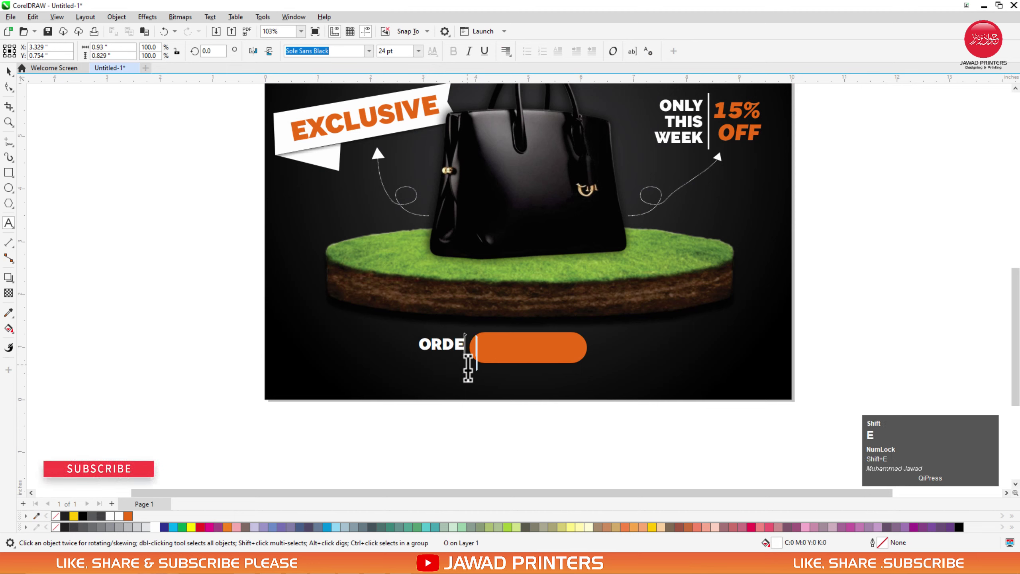
# Retype the copy as ORDER NOW and centre it on the orange button.
pyautogui.press('shift+space')
pyautogui.press('shift+n')
pyautogui.press('ctrl+space')
pyautogui.click(531, 360)
pyautogui.press('shift+c')
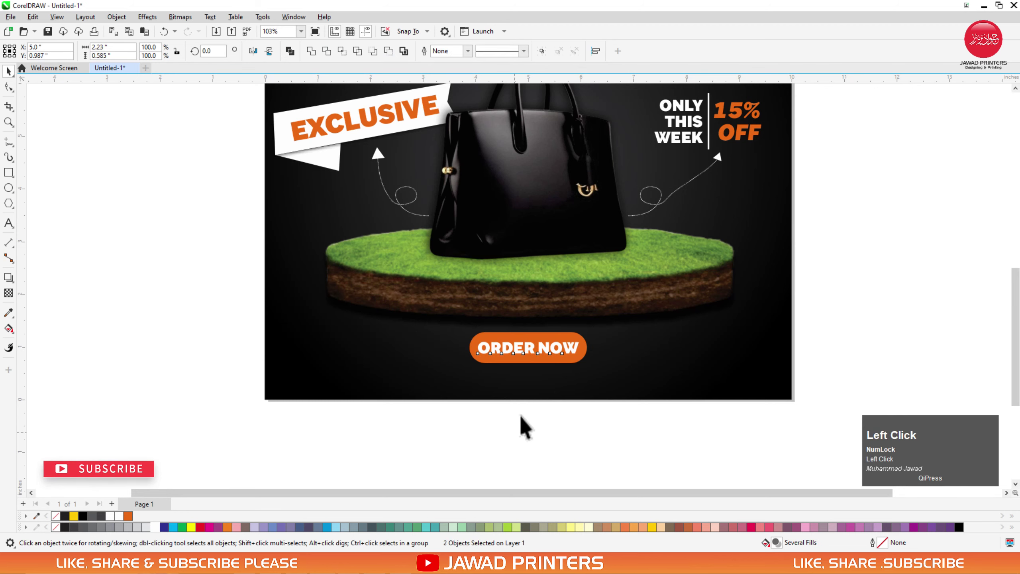
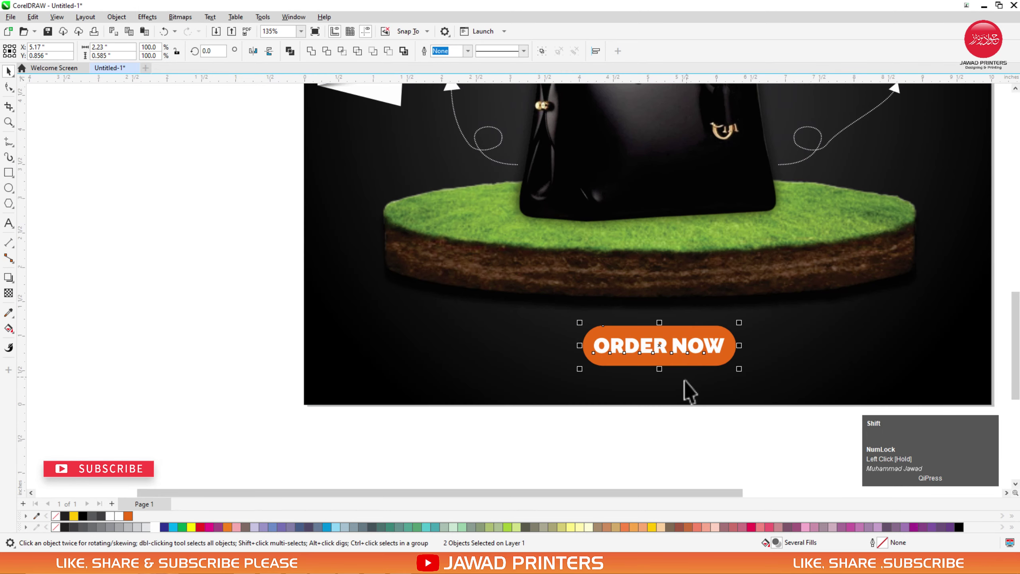
# Group the button with its text and start editing a duplicated text copy.
pyautogui.press('shift+c')
pyautogui.click(682, 436)
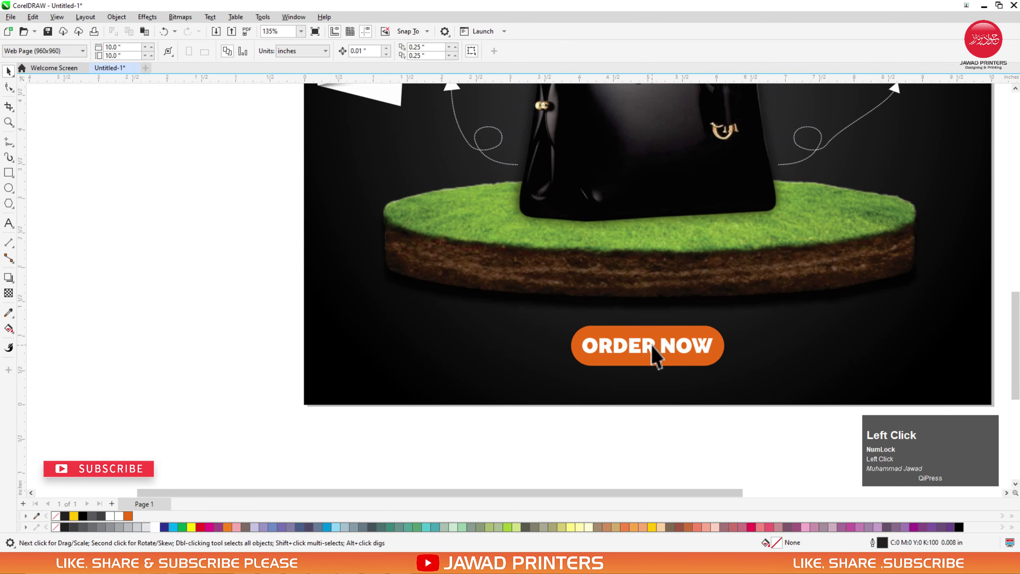
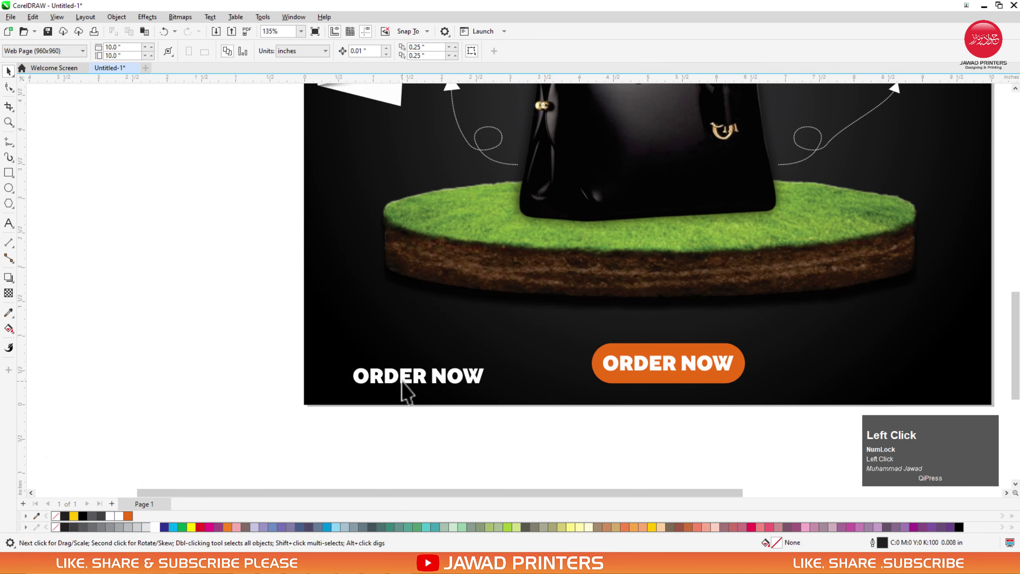
pyautogui.press('ctrl+a')
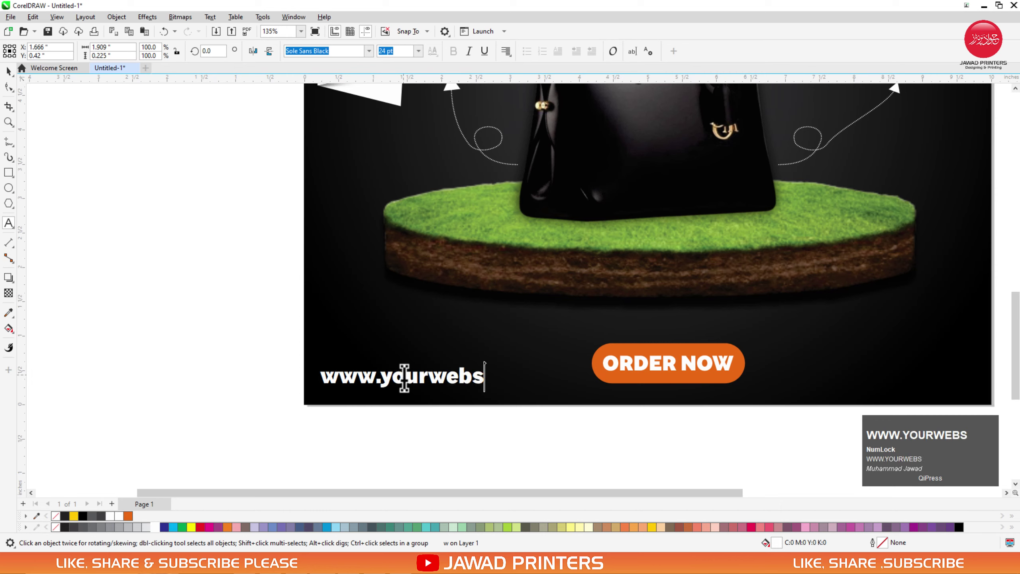
pyautogui.write('WWW.YOURWEBSITER.C')
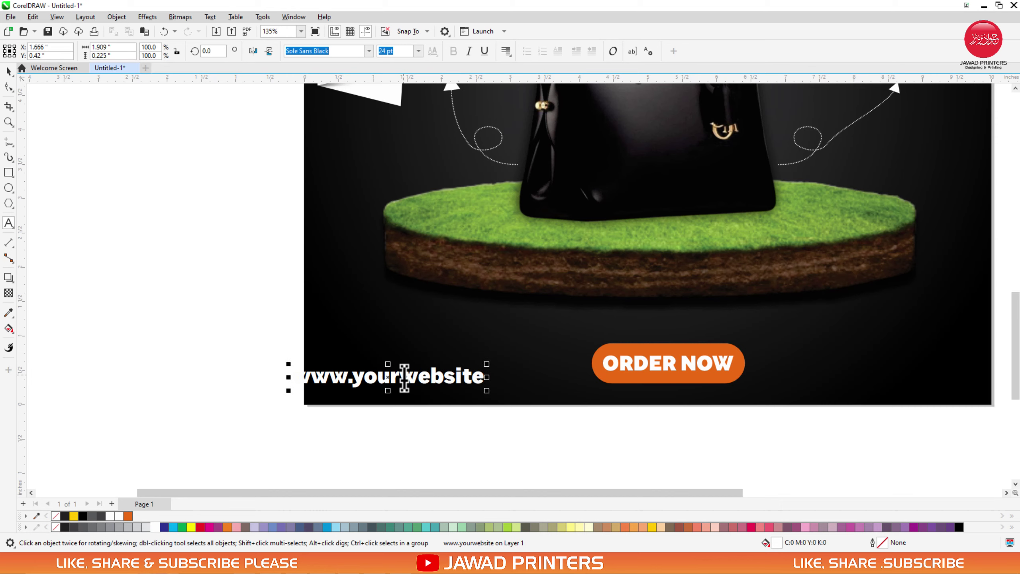
pyautogui.write('.om')
pyautogui.press('ctrl+space')
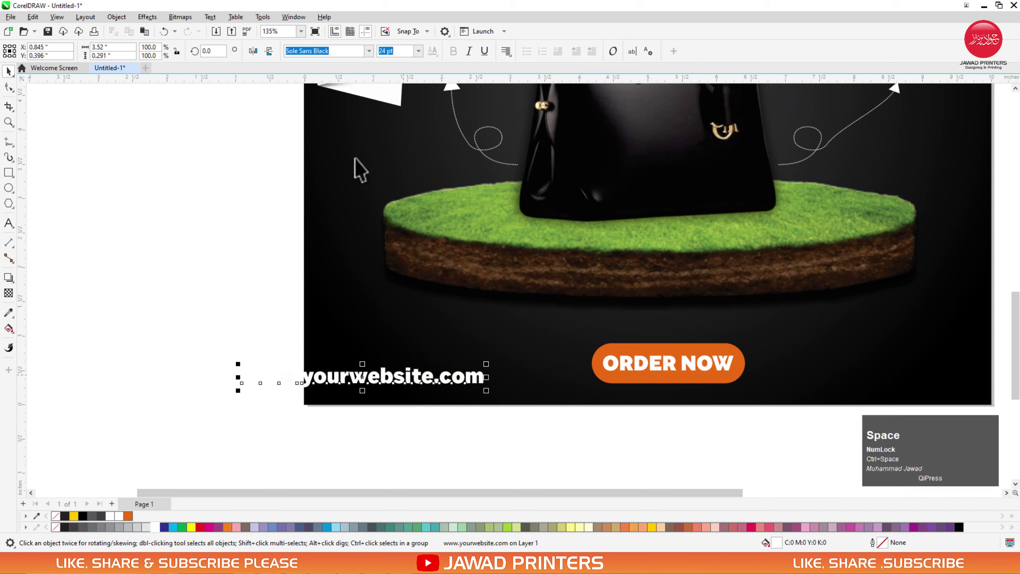
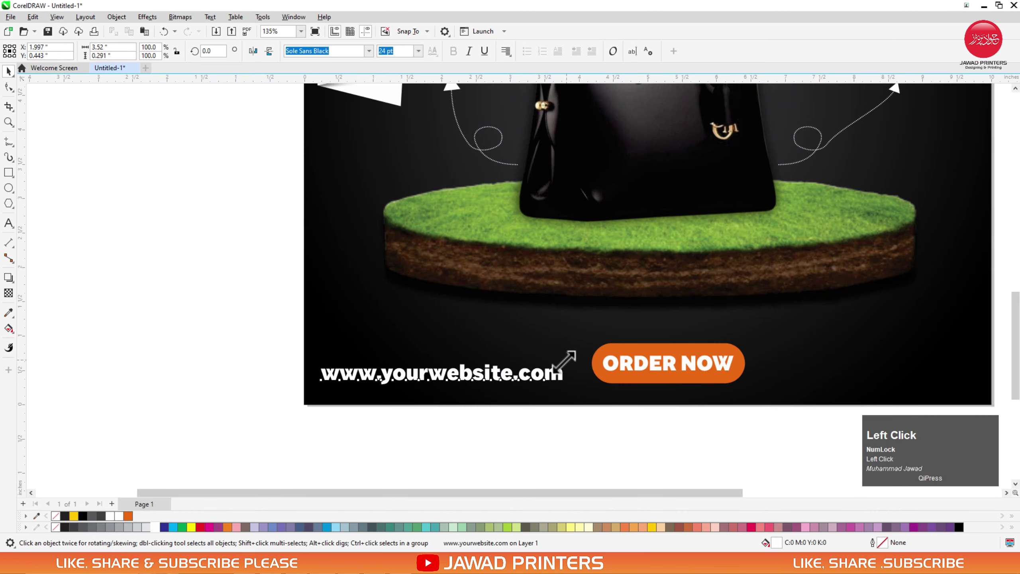
pyautogui.press('F3')
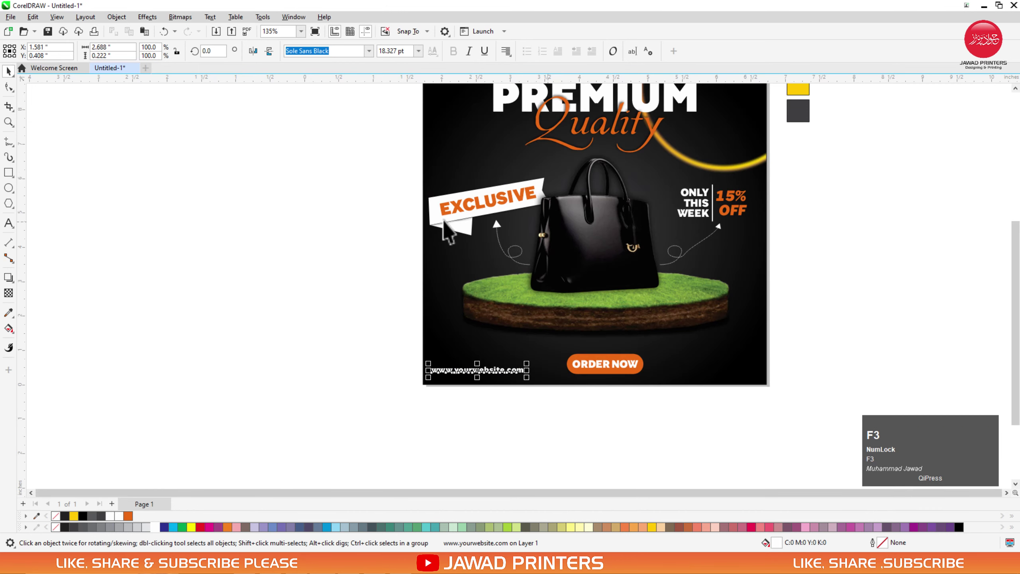
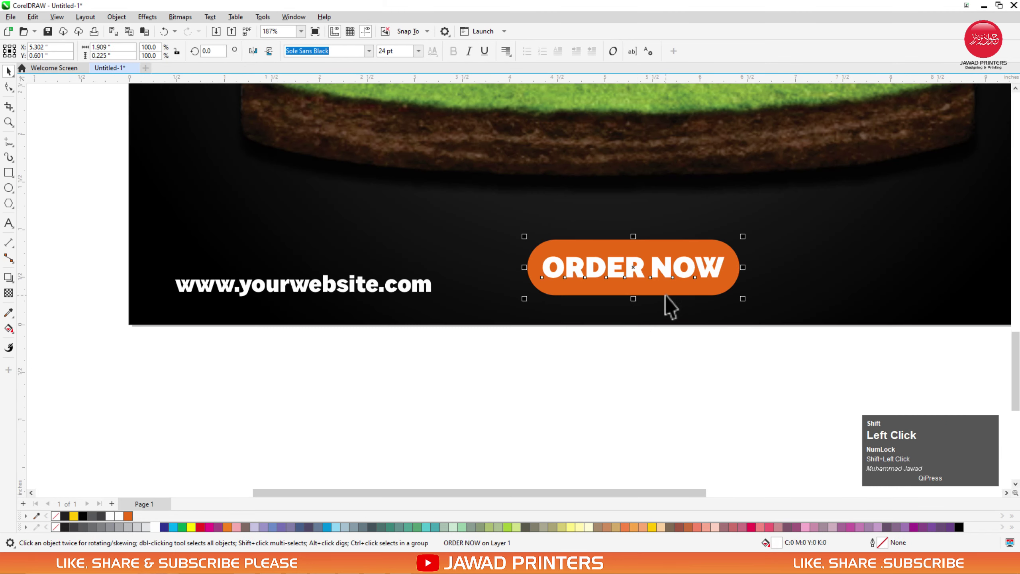
# Align the ORDER NOW button and its text to the poster background's horizontal centre.
pyautogui.click(658, 333)
pyautogui.press('shift+c')
pyautogui.click(663, 352)
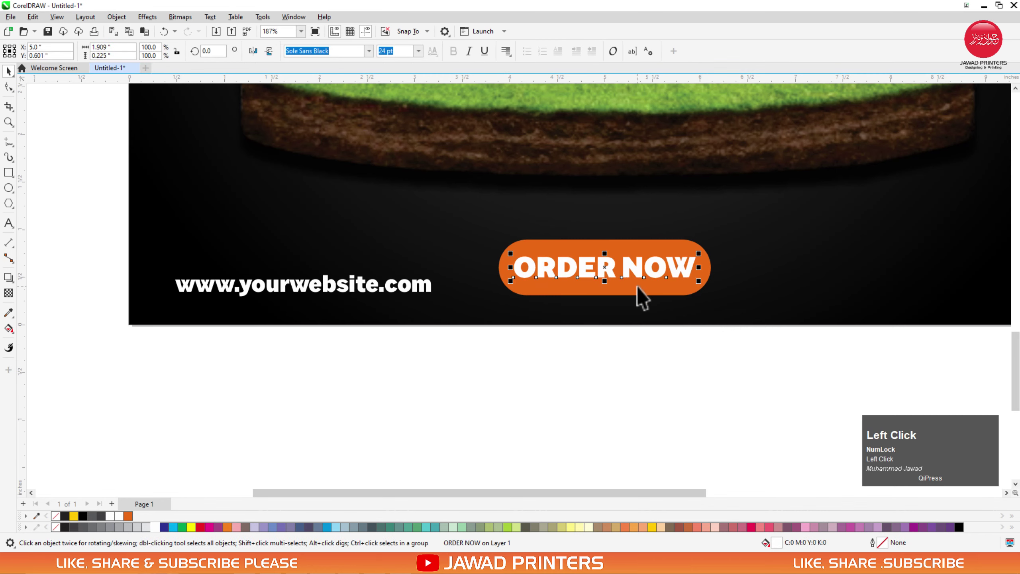
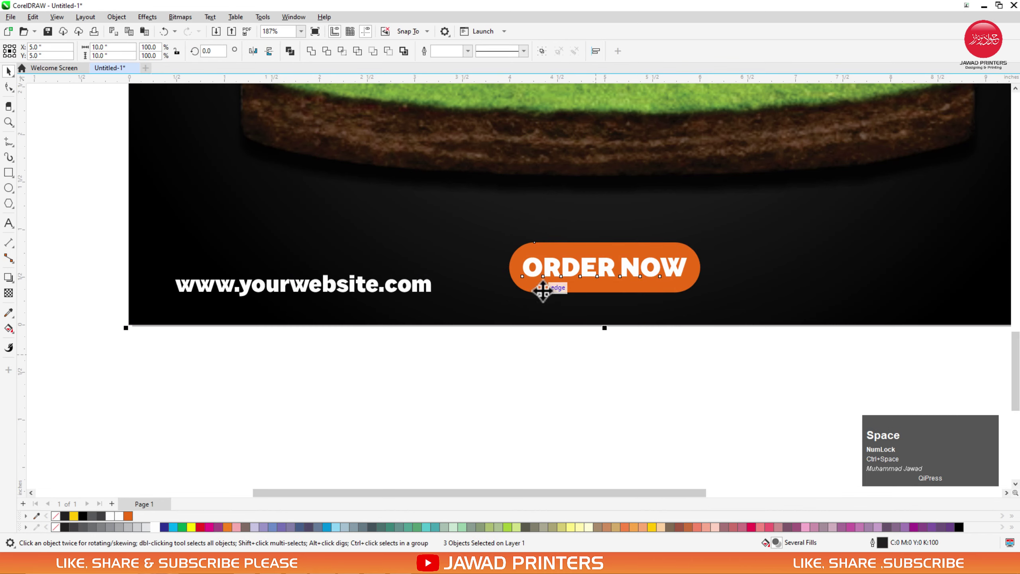
pyautogui.click(523, 390)
pyautogui.click(548, 299)
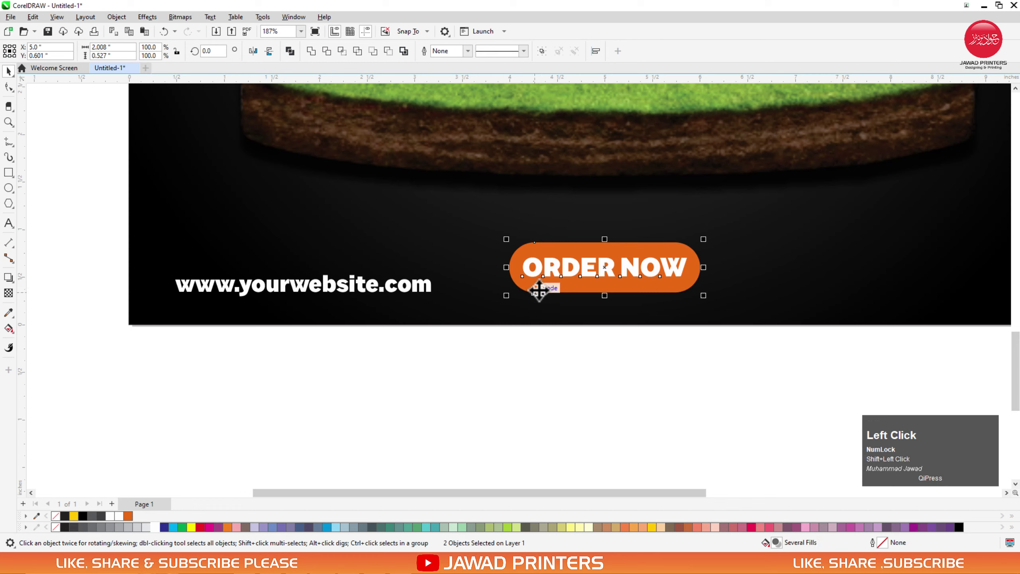
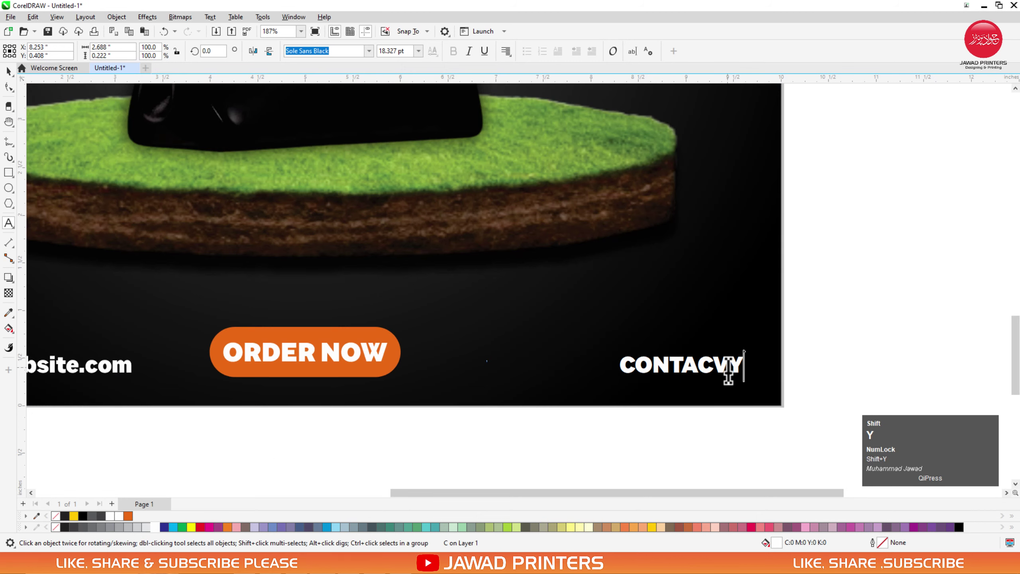
# Finish the CONTACT US heading text and start the phone number line beneath it.
pyautogui.press('shift+space')
pyautogui.press('shift+u')
pyautogui.press('shift+space')
pyautogui.press('Return')
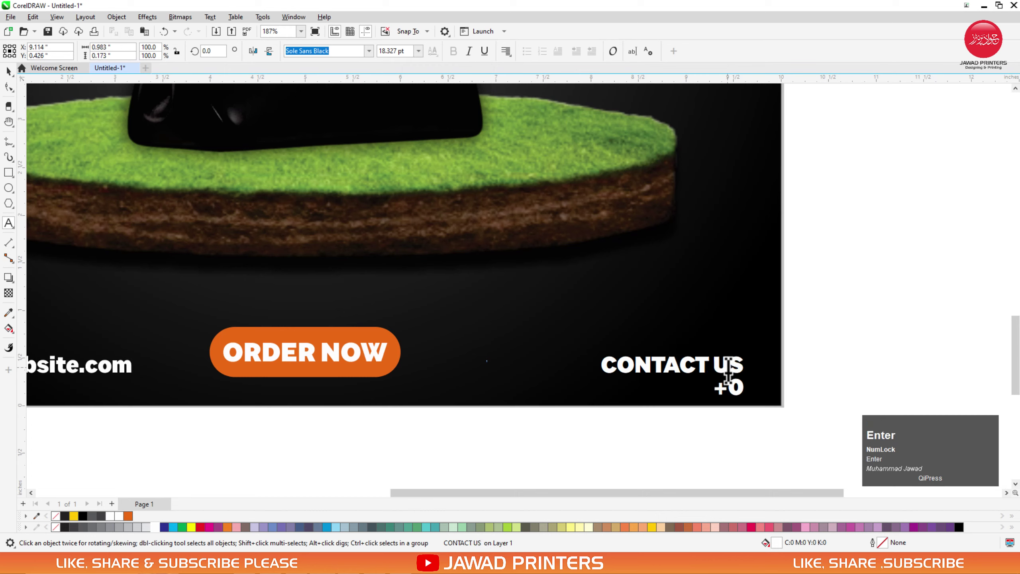
pyautogui.press('space')
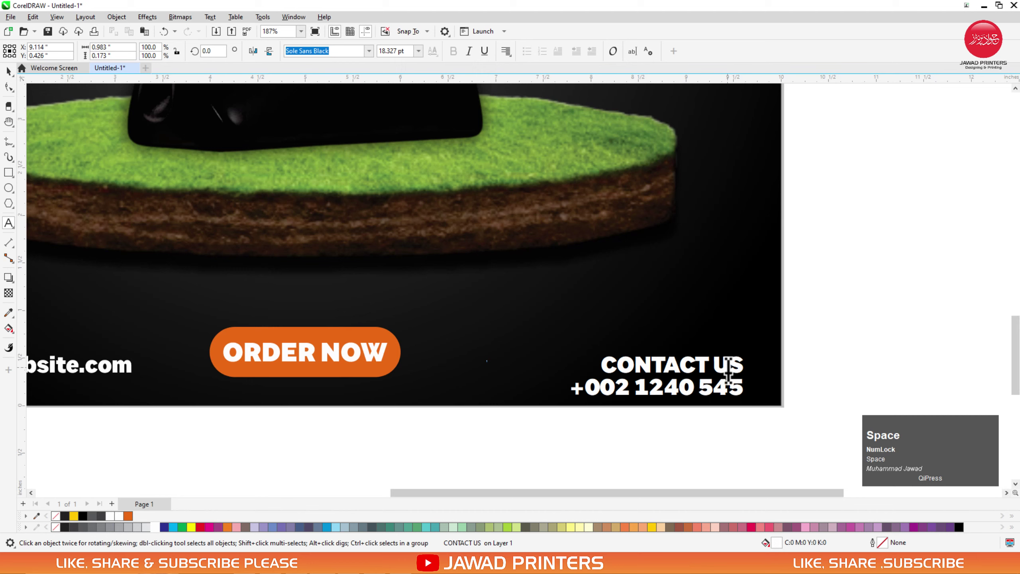
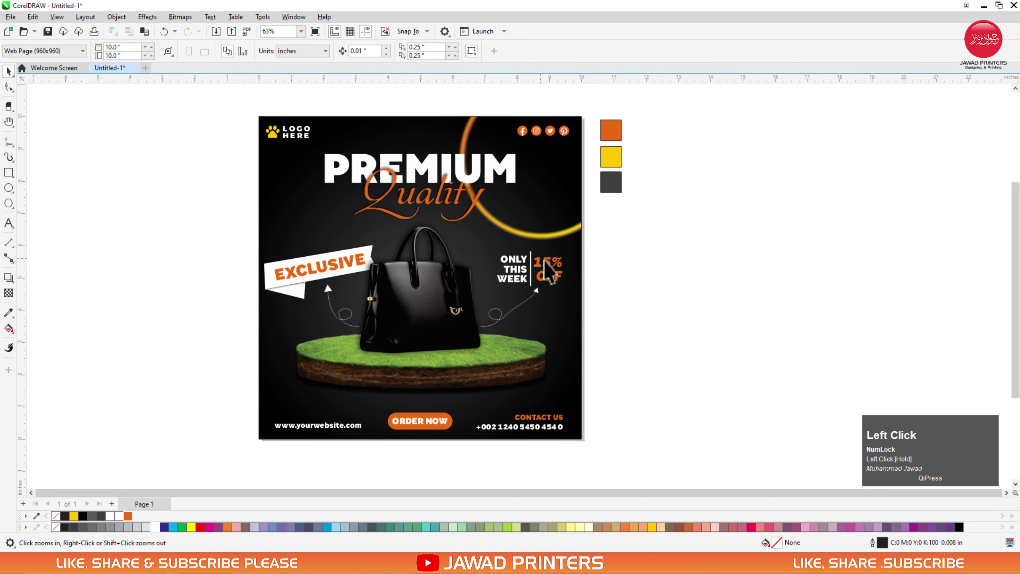
pyautogui.press('r')
pyautogui.click(107, 473)
pyautogui.click(106, 473)
pyautogui.press('r')
pyautogui.click(634, 268)
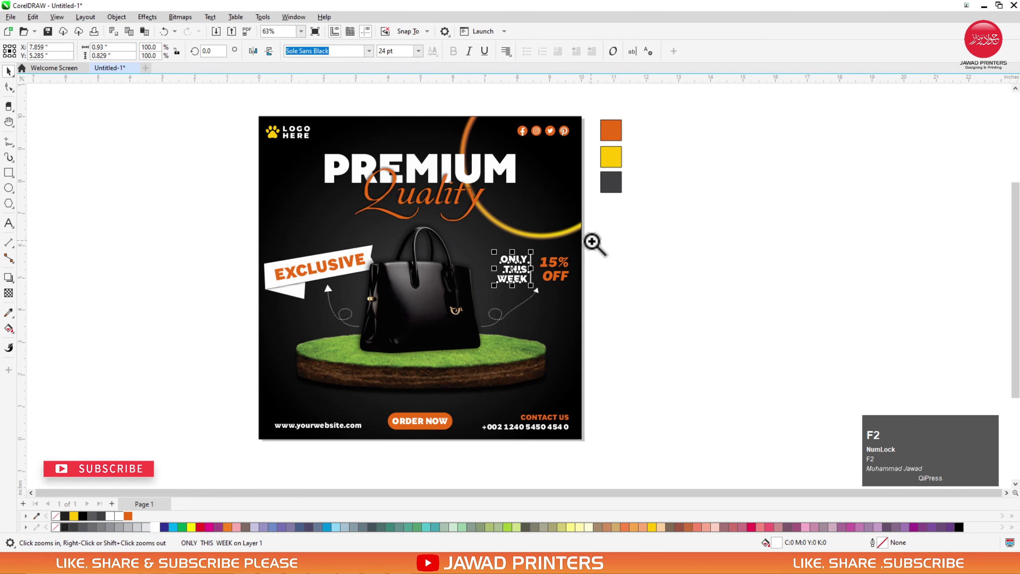
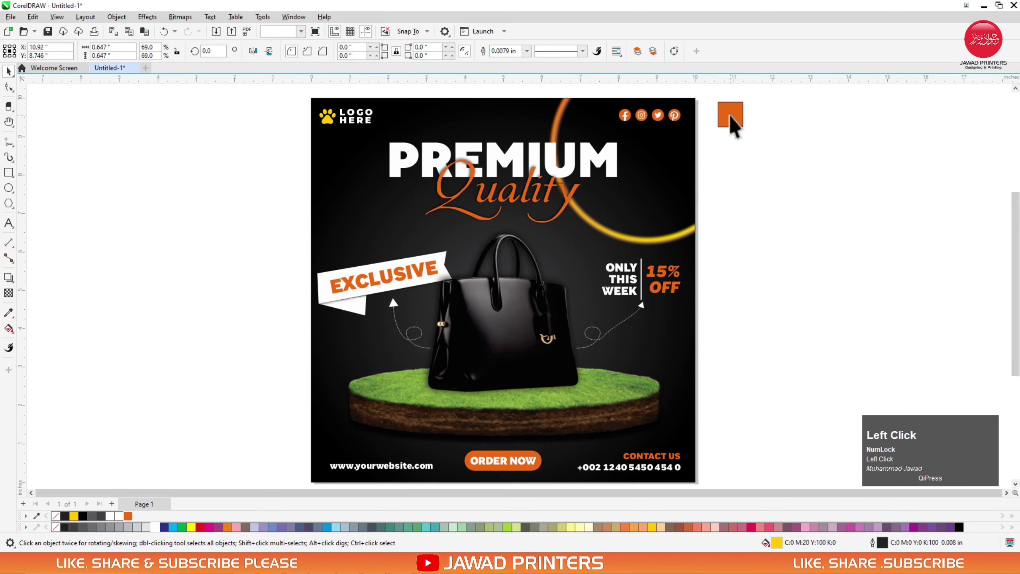
# Zoom to the page and show the finished poster as a full-screen preview.
pyautogui.press('shift+F2')
pyautogui.rightClick(762, 151)
pyautogui.click(777, 159)
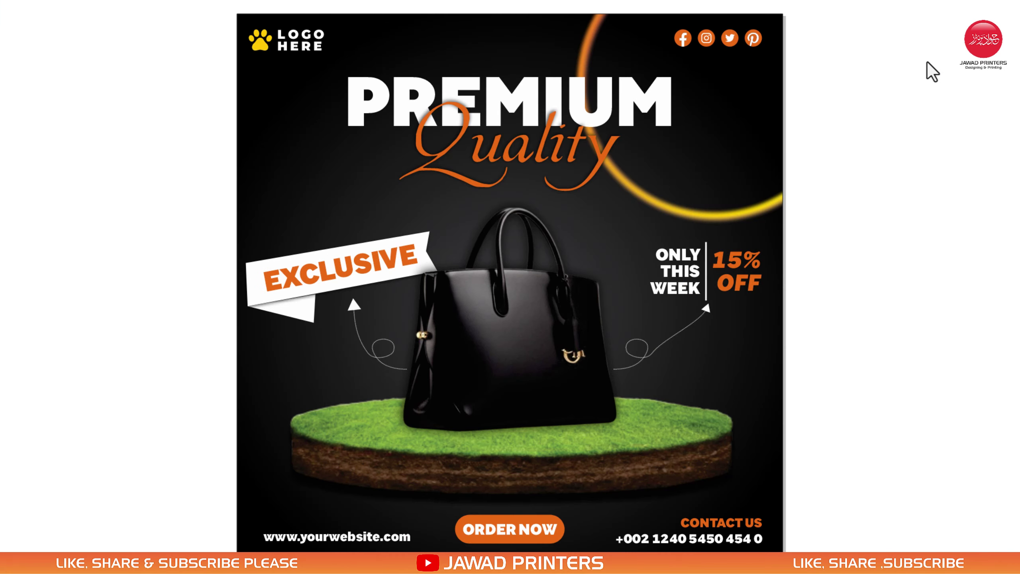